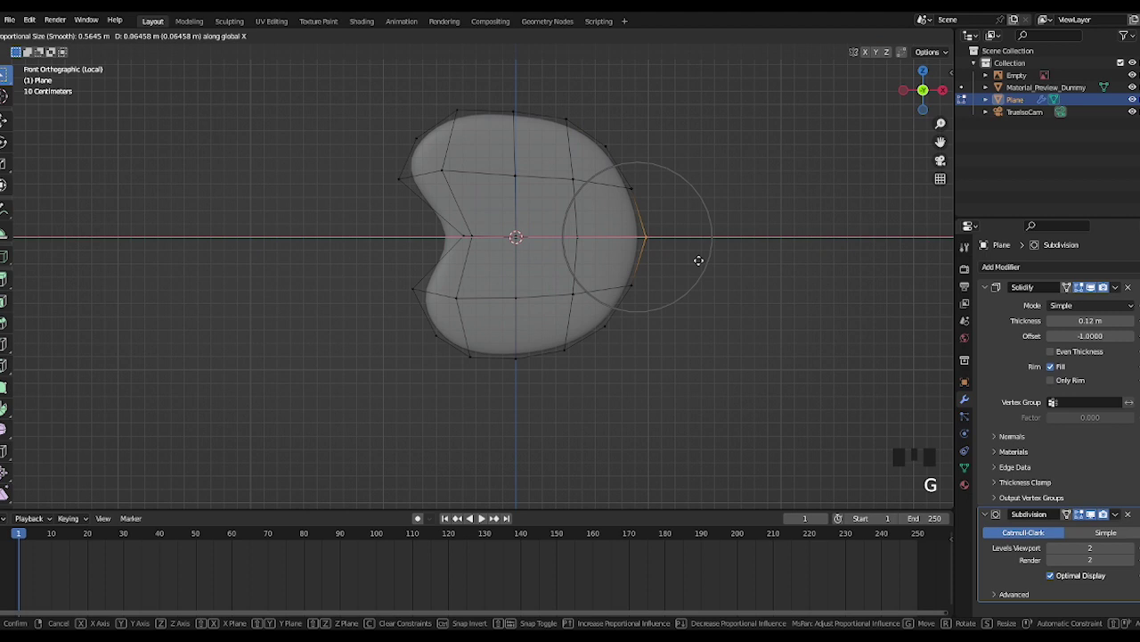
# Confirm the reshaped palette outline, check it from the front view and save the file
pyautogui.press('Tab')
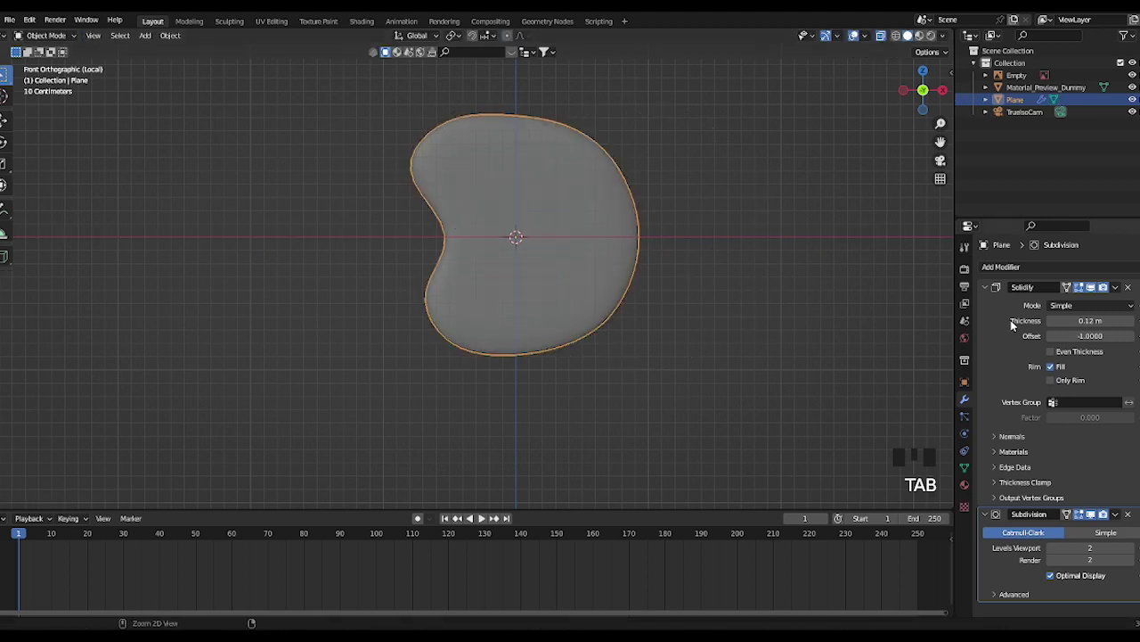
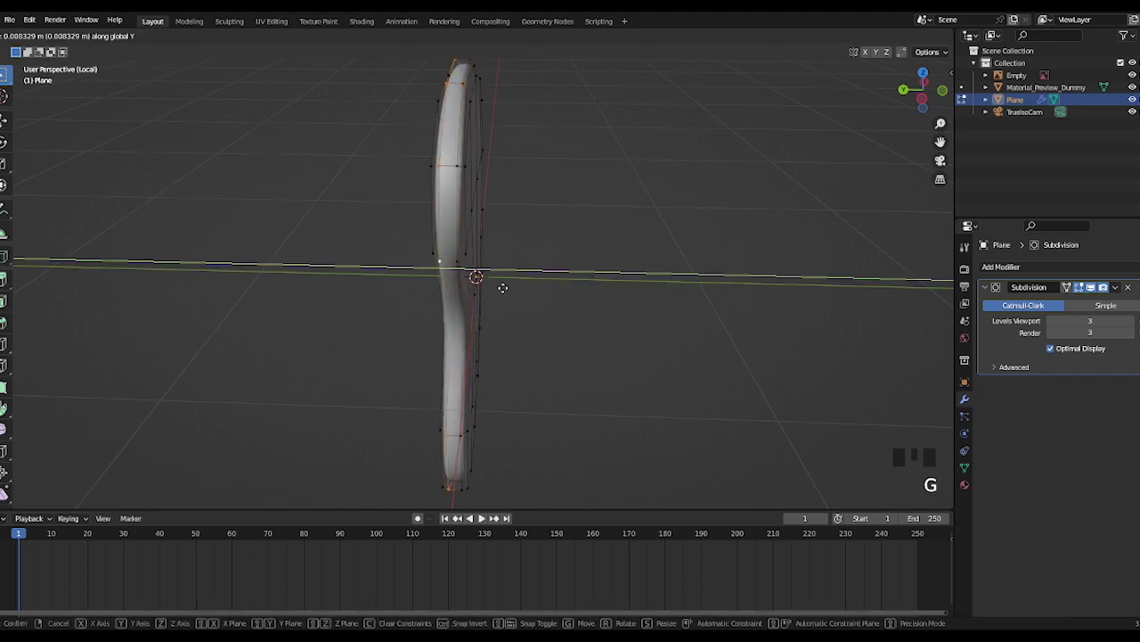
pyautogui.press('Tab')
pyautogui.moveTo(522, 319); pyautogui.dragTo(483, 327)
pyautogui.press('KP_1')
pyautogui.scroll(-3)
pyautogui.press('ctrl+s')
# Add a new cylinder and rotate it 90° on X to face the front
pyautogui.moveTo(548, 339); pyautogui.dragTo(532, 285)
pyautogui.press('shift+a')
pyautogui.press('r')
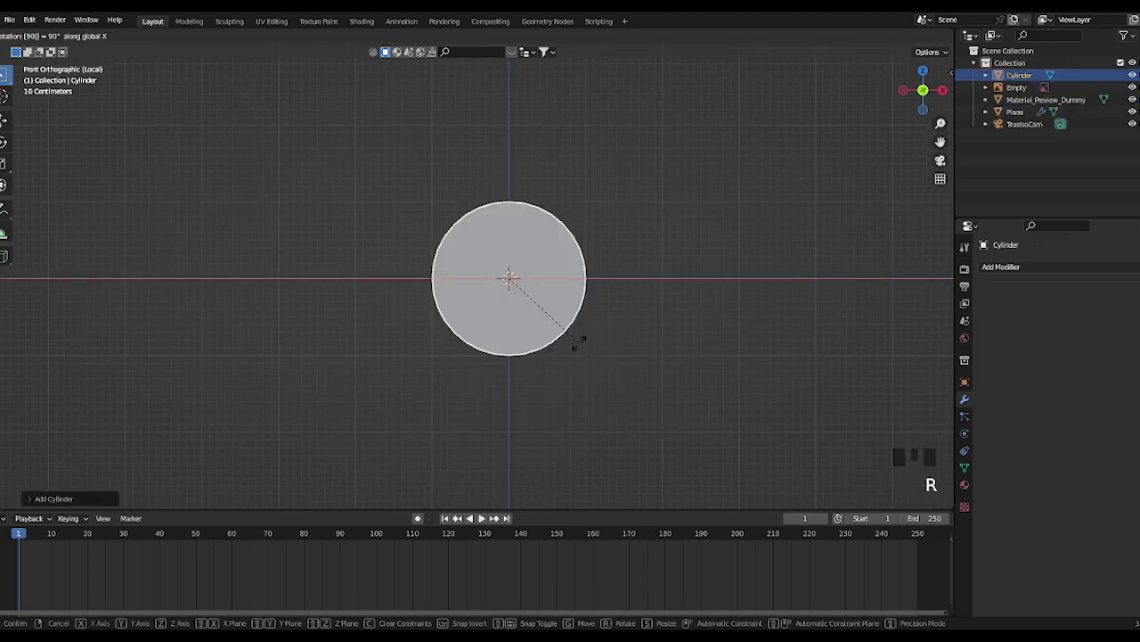
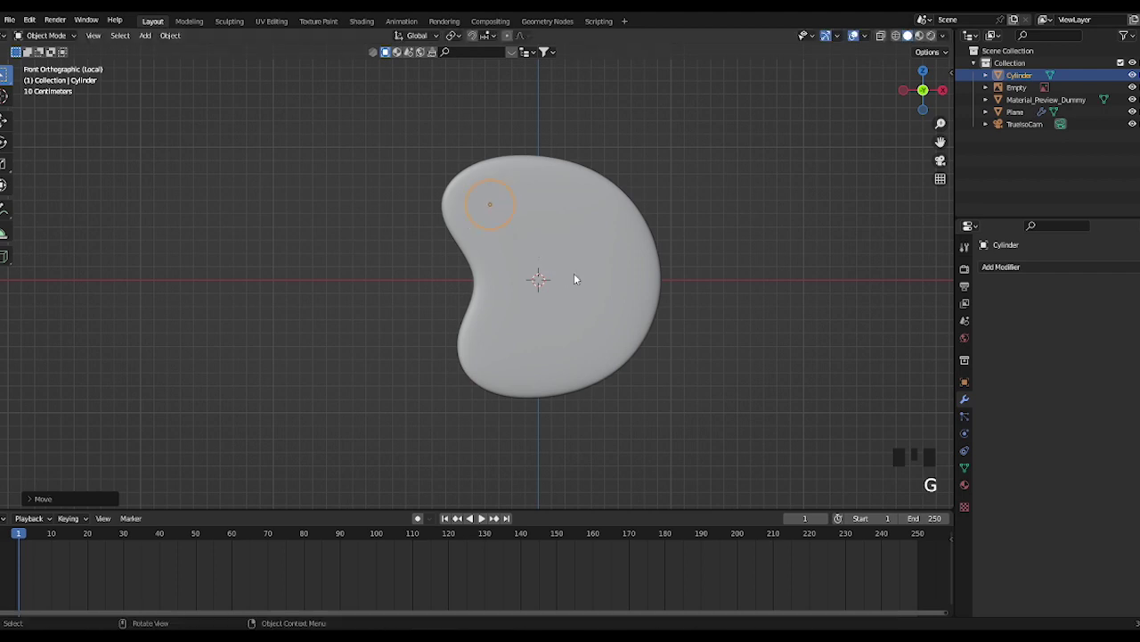
# Select the palette body to receive the Boolean thumb-hole cut
pyautogui.click(607, 275)
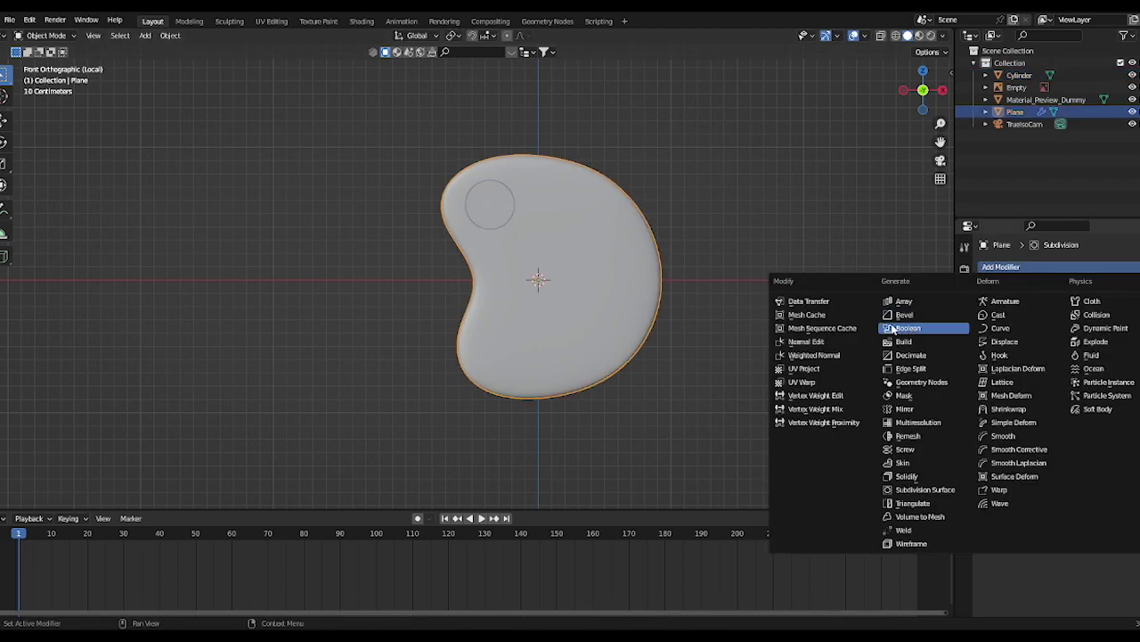
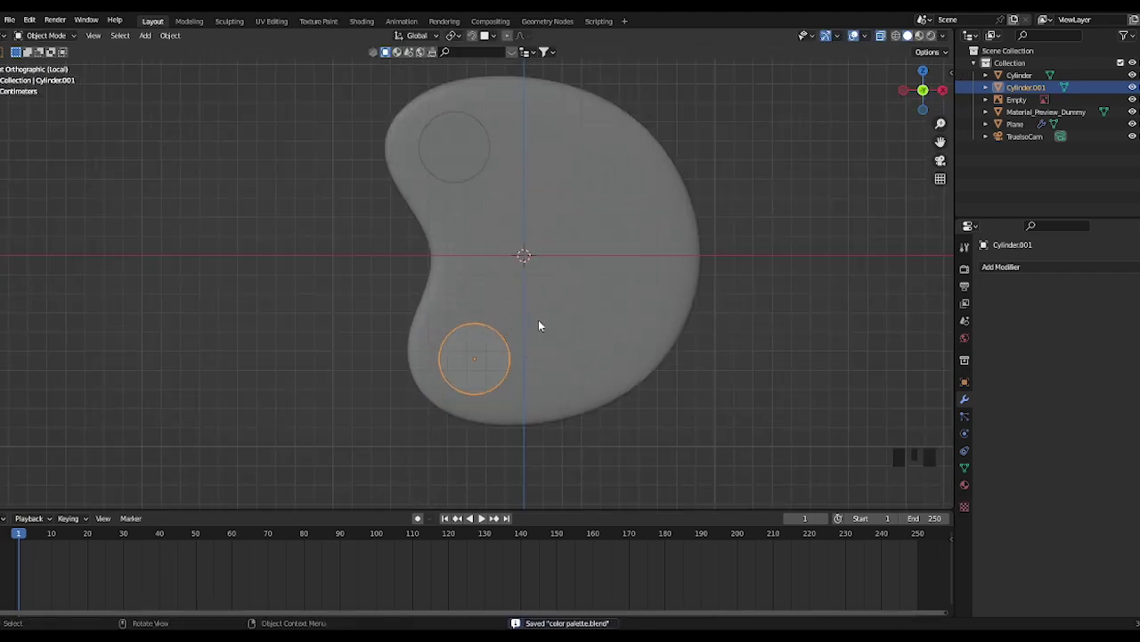
# Position the bevelled well copies around the palette, review from the front and save
pyautogui.middleClick(563, 318)
pyautogui.press('alt+z')
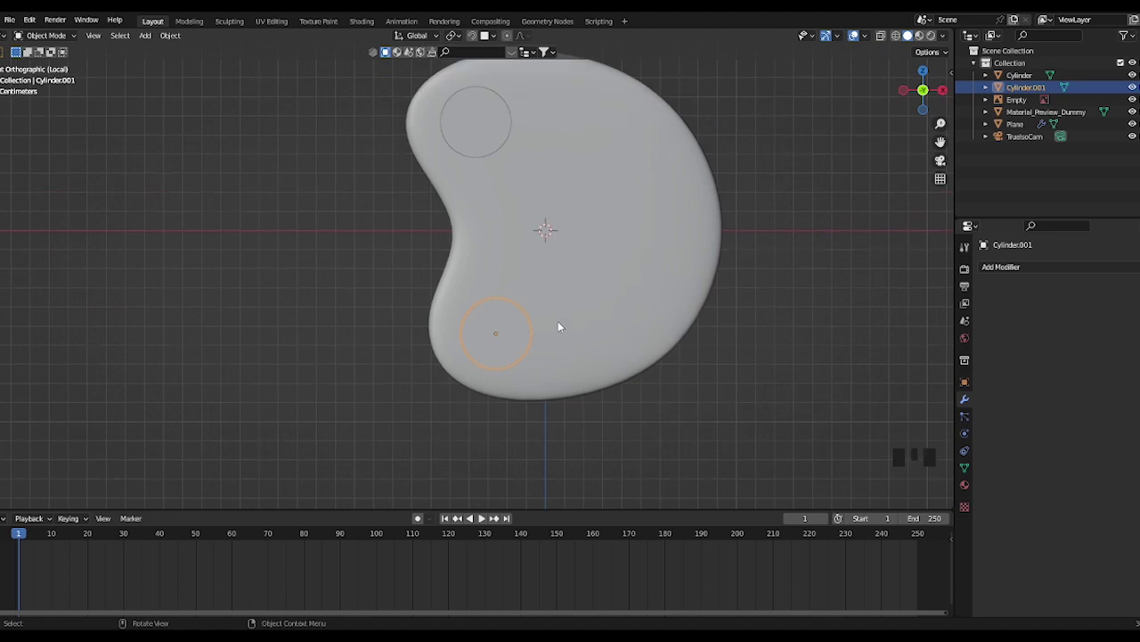
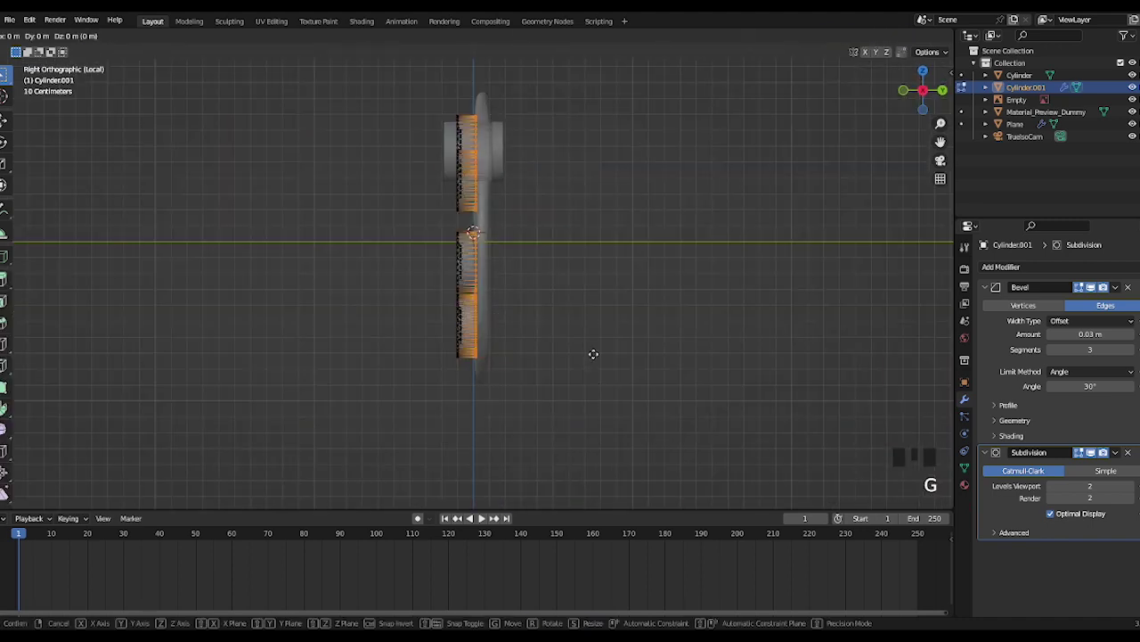
pyautogui.moveTo(459, 254); pyautogui.dragTo(591, 268)
pyautogui.press('alt+z')
pyautogui.moveTo(580, 259); pyautogui.dragTo(520, 263)
pyautogui.press('g')
pyautogui.scroll(3)
pyautogui.press('g')
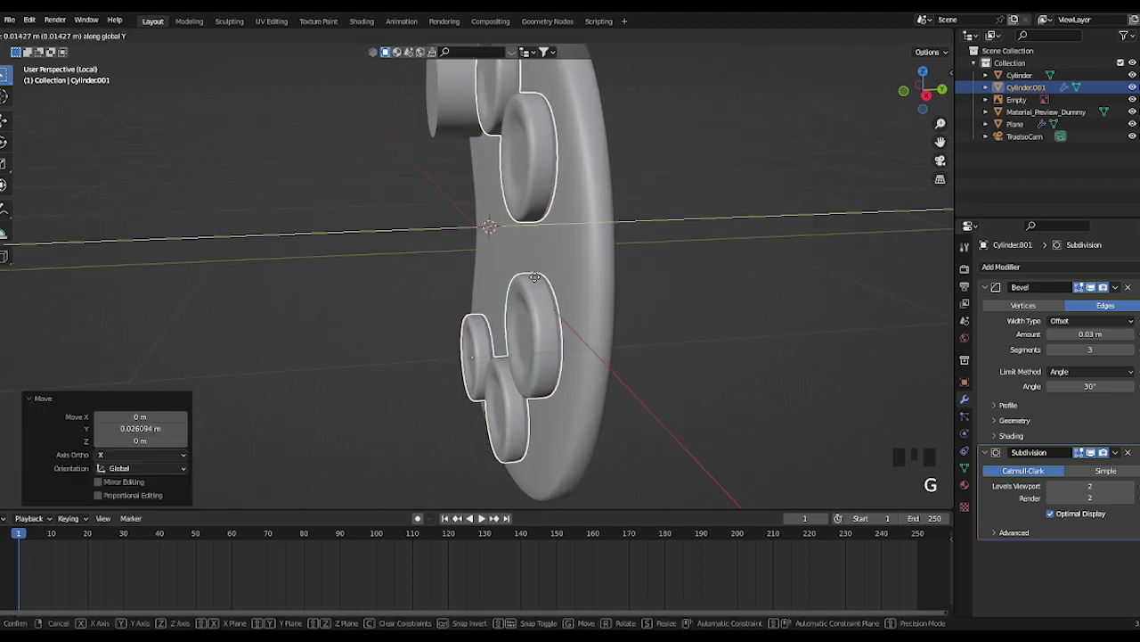
pyautogui.press('KP_1')
pyautogui.scroll(-3)
pyautogui.press('ctrl+s')
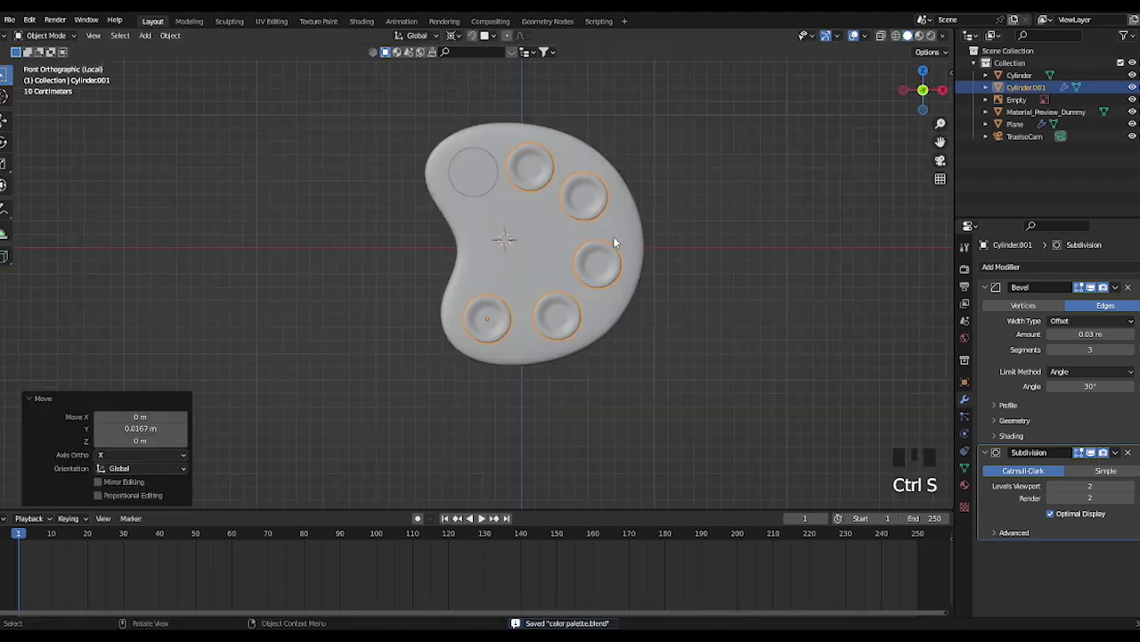
# Bring up the Add menu for the brush tip's starting cube
pyautogui.press('shift+a')
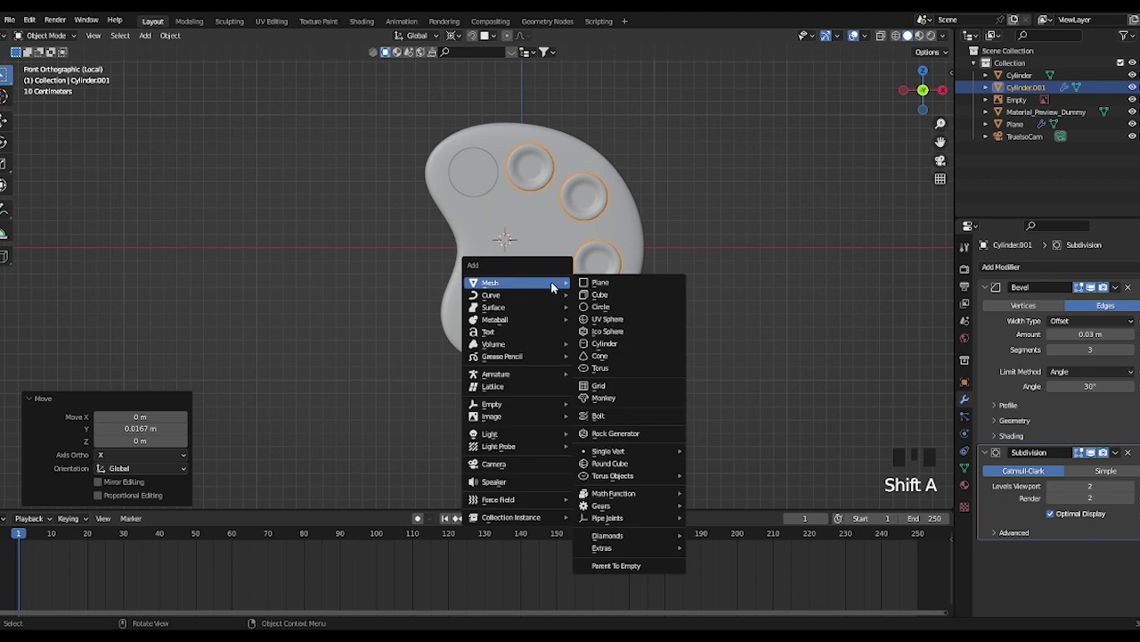
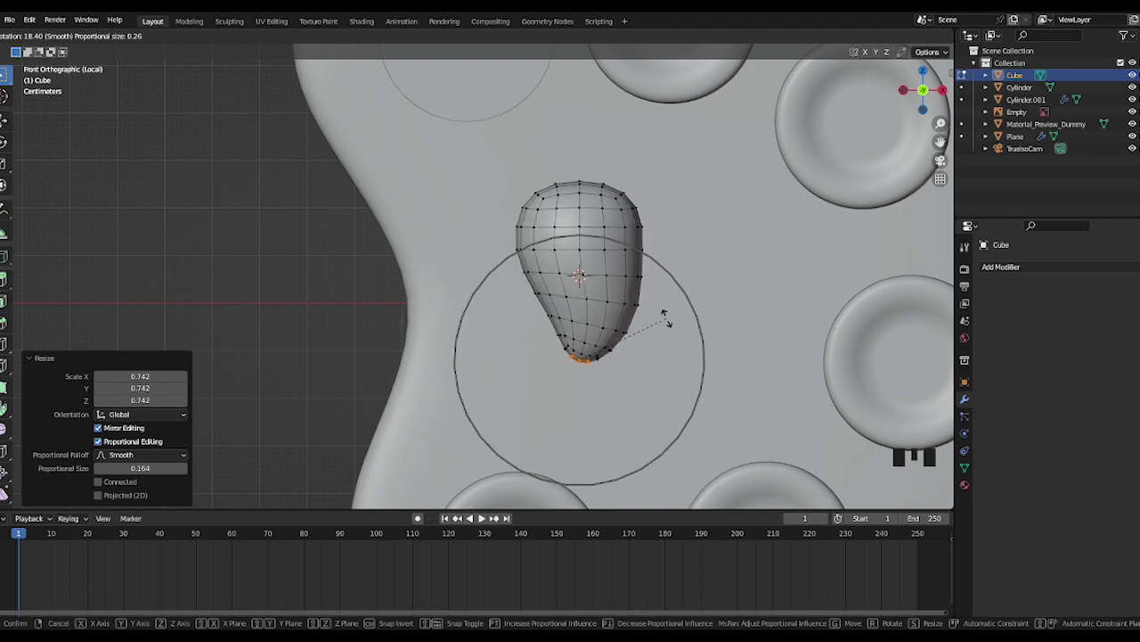
# Tilt the brush tip slightly and pull its point downward into a teardrop
pyautogui.press('g')
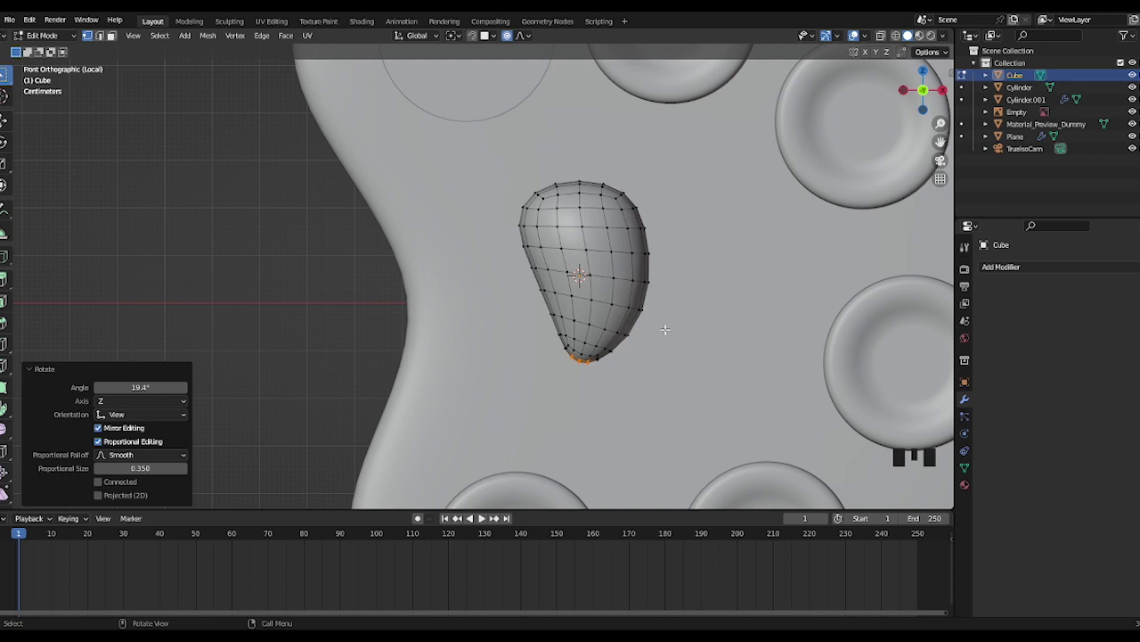
pyautogui.press('g')
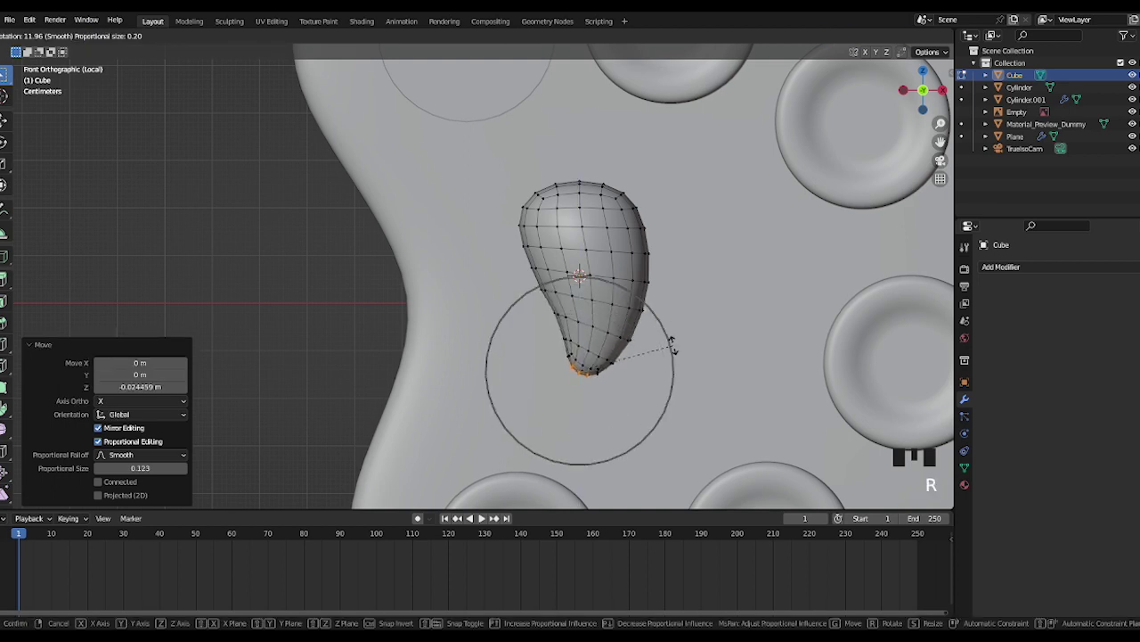
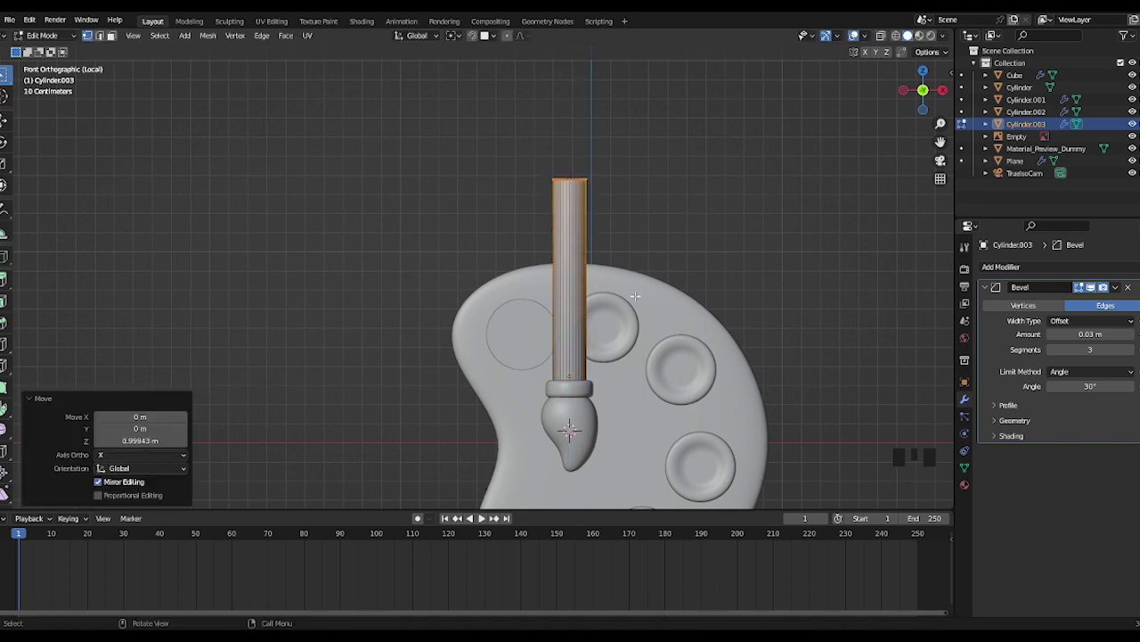
# Loop cut the handle, scale the new loop to taper it, and finish editing the tip
pyautogui.press('ctrl+r')
pyautogui.press('s')
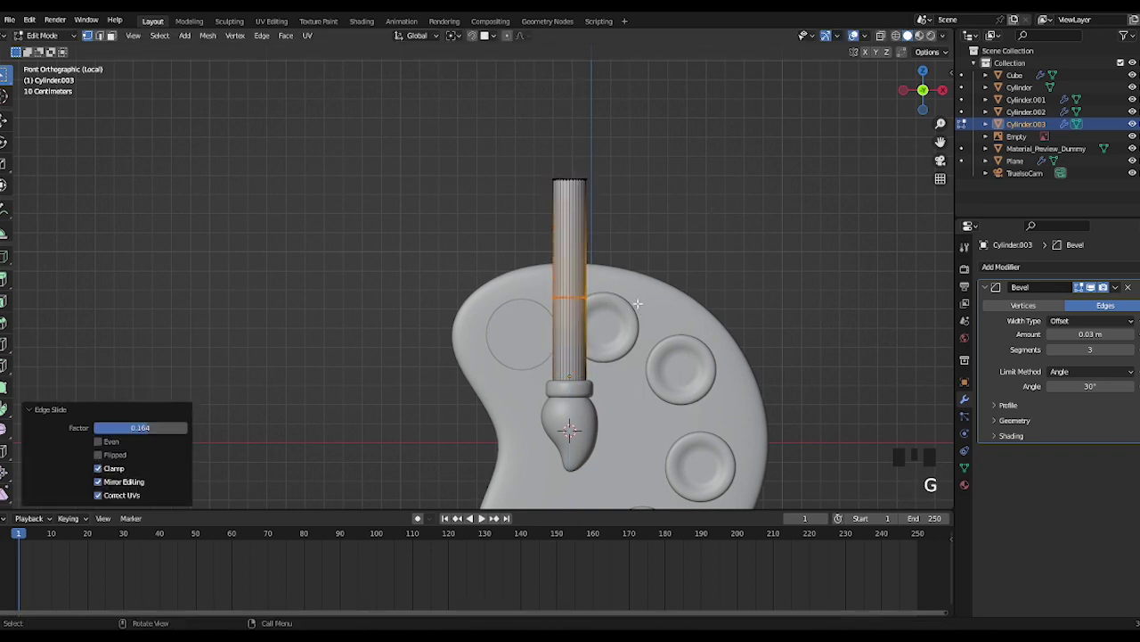
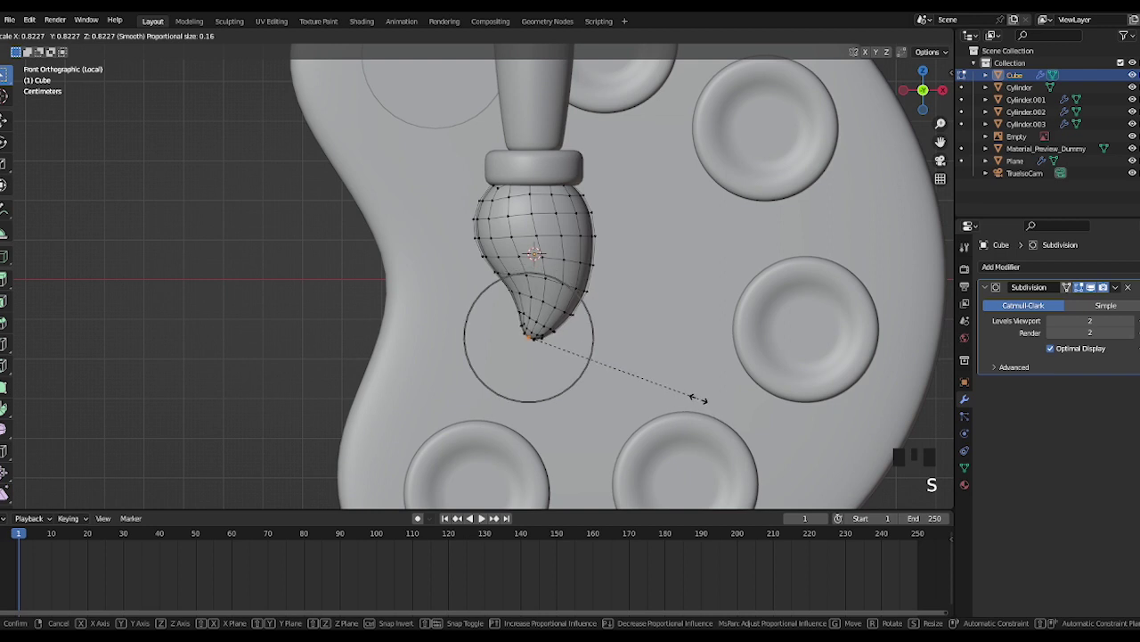
pyautogui.press('Tab')
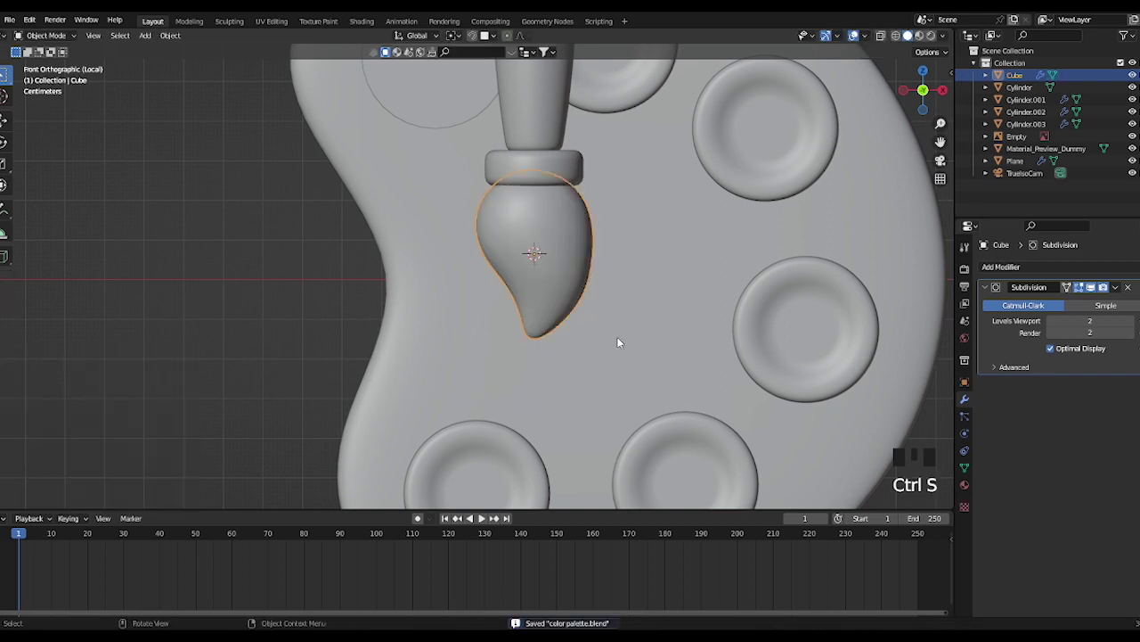
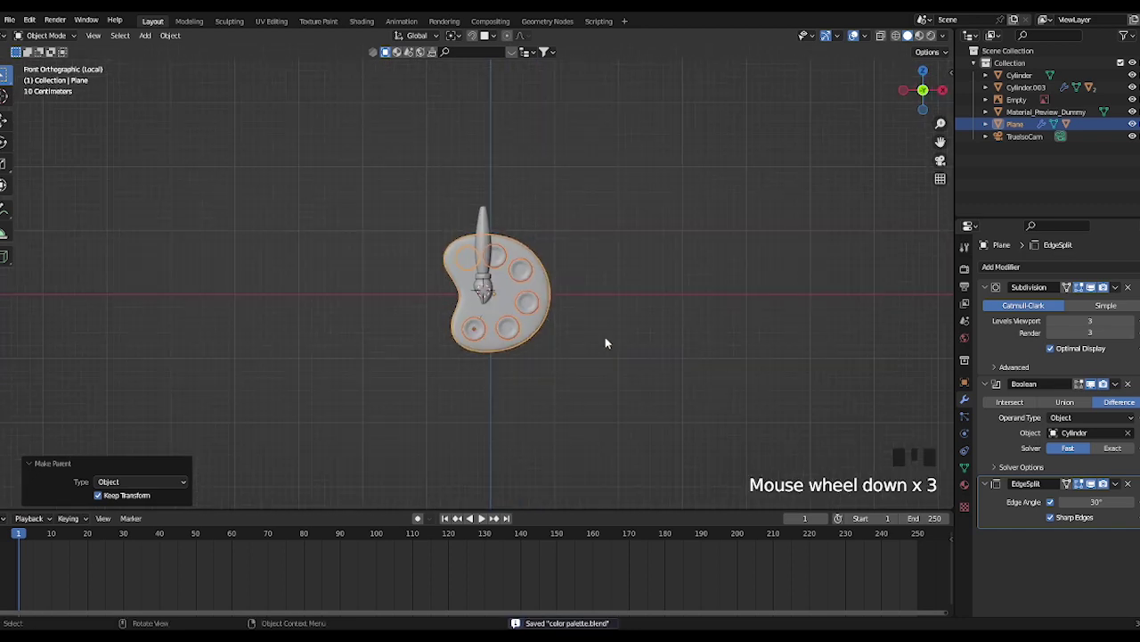
# Save, then tilt the paintbrush -20 degrees and slide it horizontally toward the palette's left
pyautogui.middleClick(605, 341)
pyautogui.press('KP_1')
pyautogui.press('ctrl+s')
pyautogui.scroll(3)
pyautogui.click(499, 264)
pyautogui.press('r')
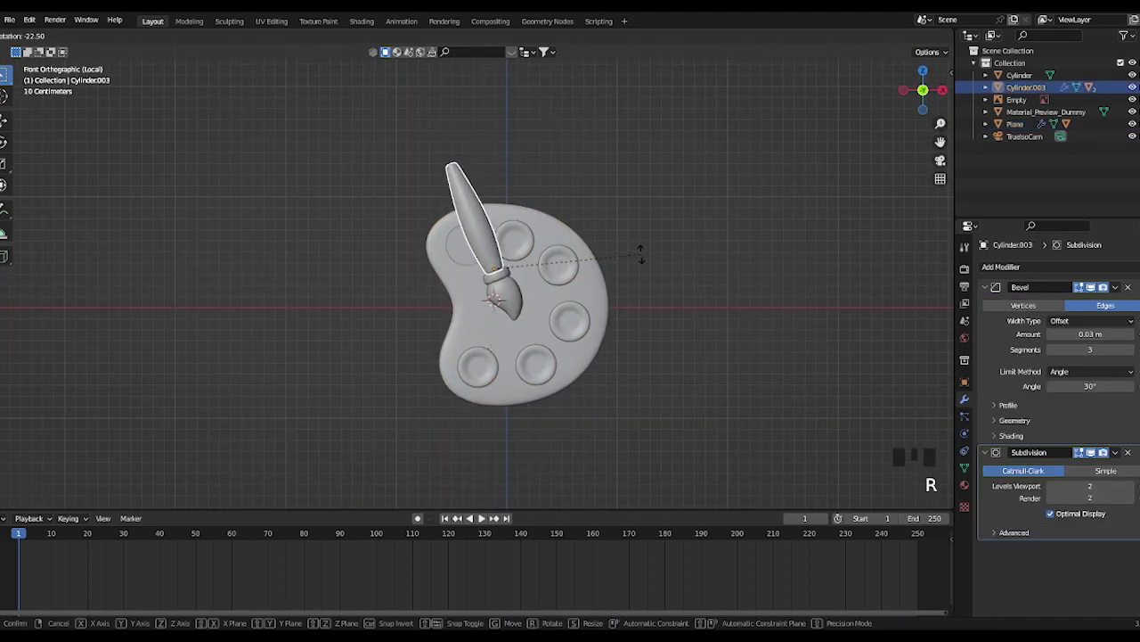
pyautogui.press('f')
pyautogui.press('z')
pyautogui.press('g')
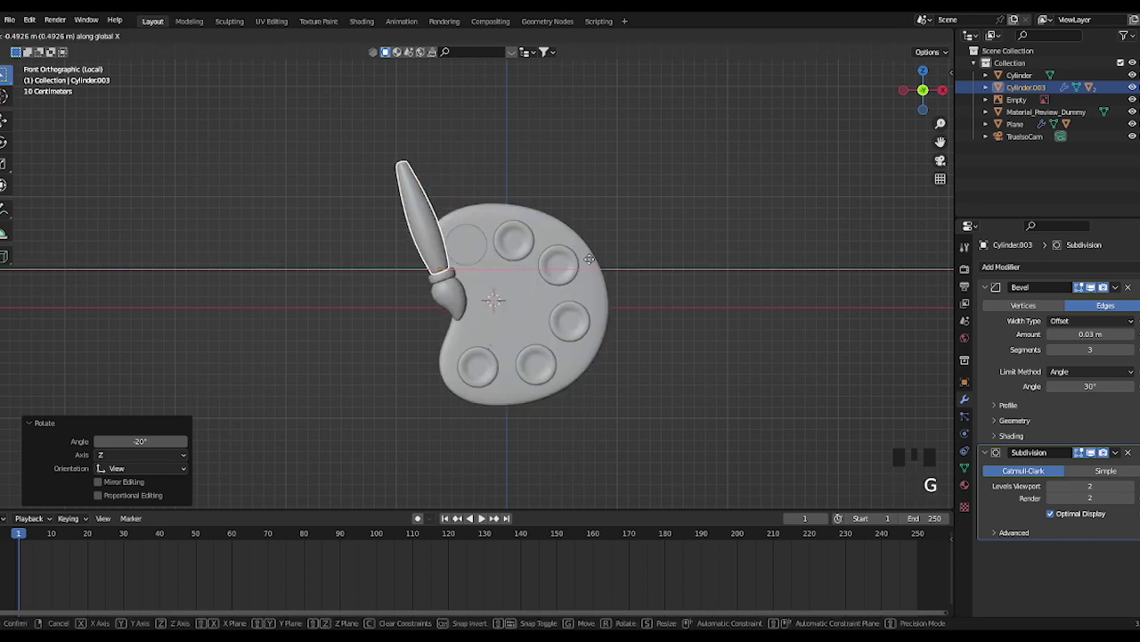
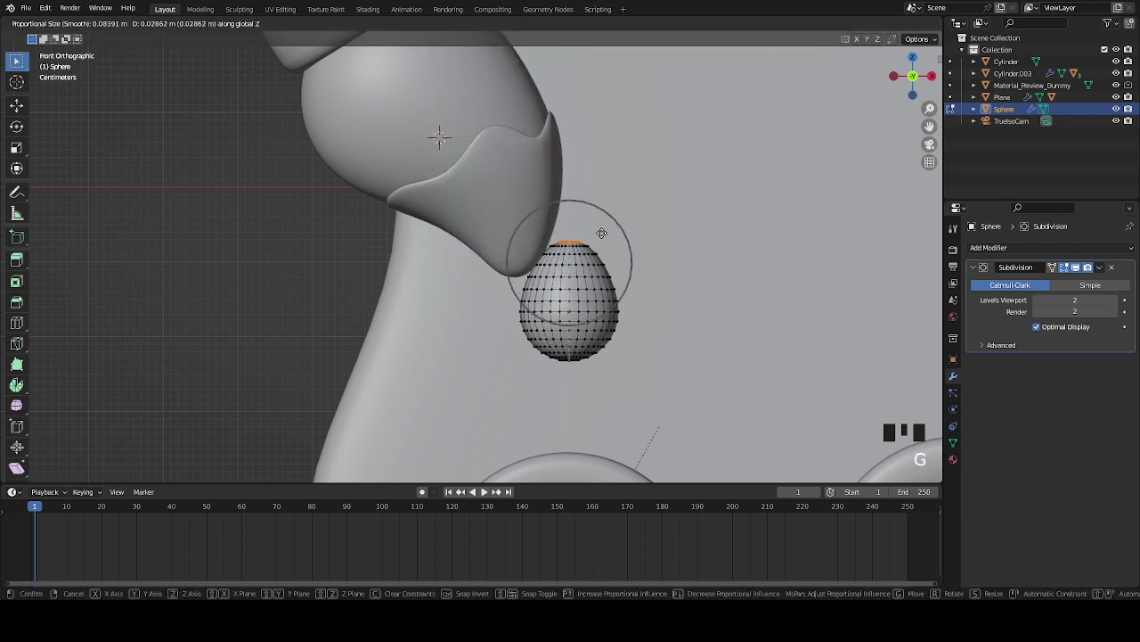
# Pull the sphere's top into a tapered, tilted teardrop paint drip
pyautogui.press('s')
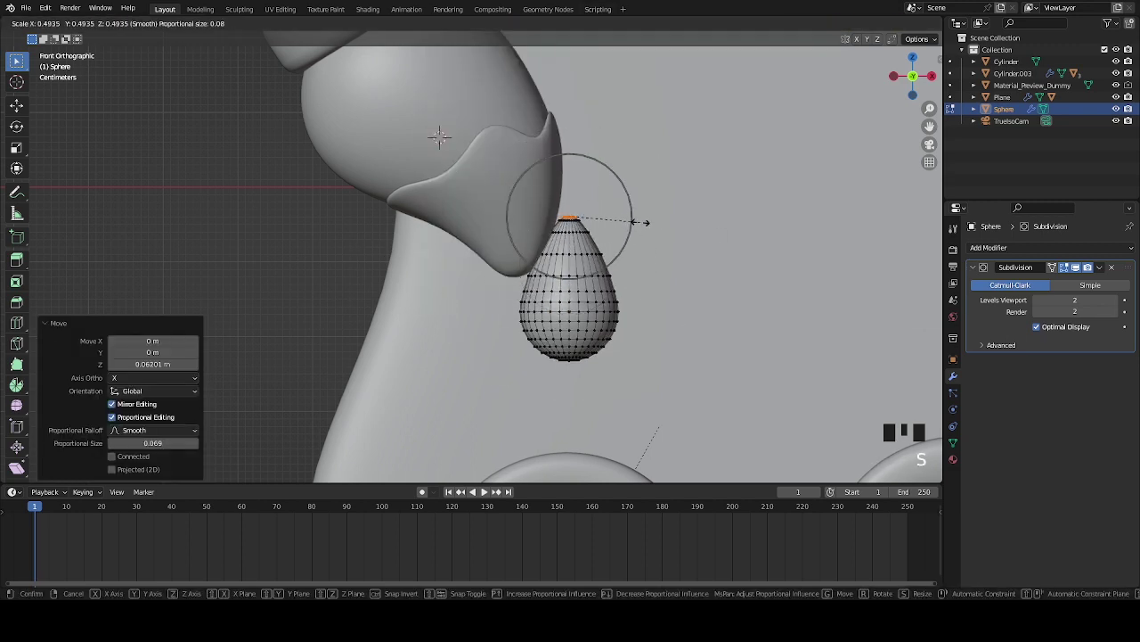
pyautogui.press('Tab')
pyautogui.press('g')
pyautogui.press('Tab')
pyautogui.press('r')
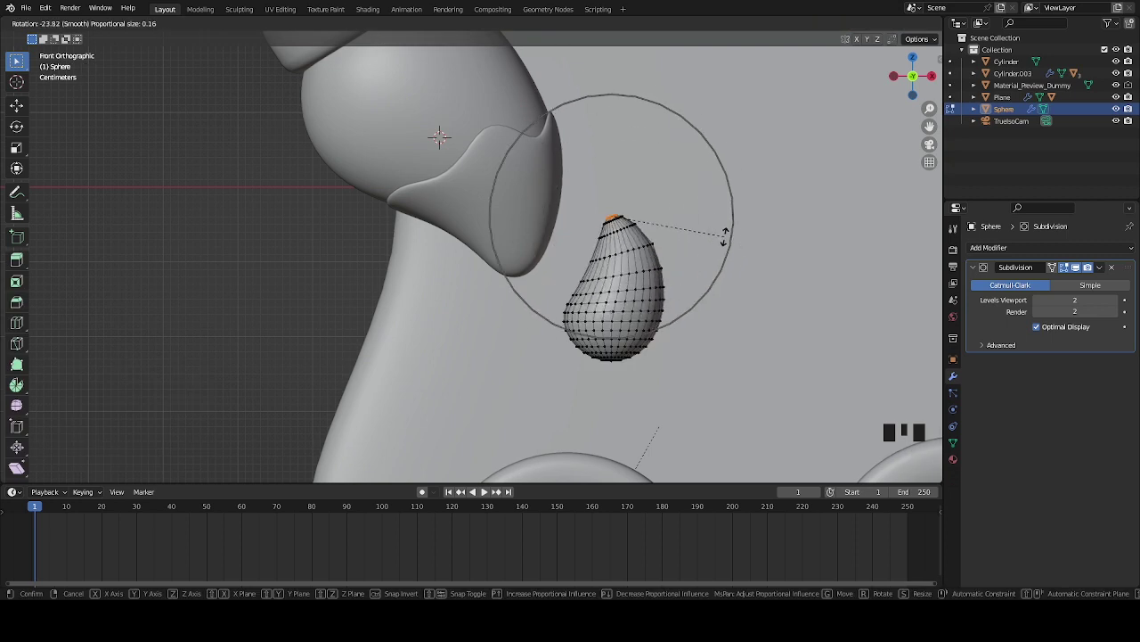
pyautogui.press('s')
pyautogui.press('Tab')
# Duplicate the drip into a second drop about half the size and tilt it
pyautogui.press('g')
pyautogui.press('g')
pyautogui.press('s')
pyautogui.scroll(-3)
pyautogui.scroll(3)
pyautogui.press('shift+d')
pyautogui.press('s')
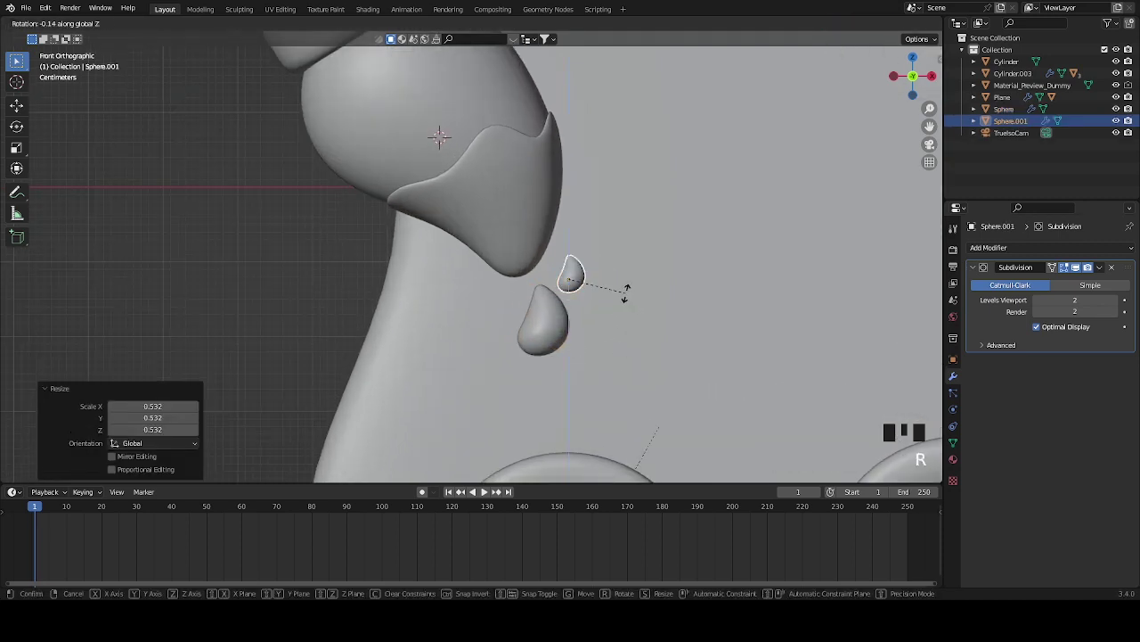
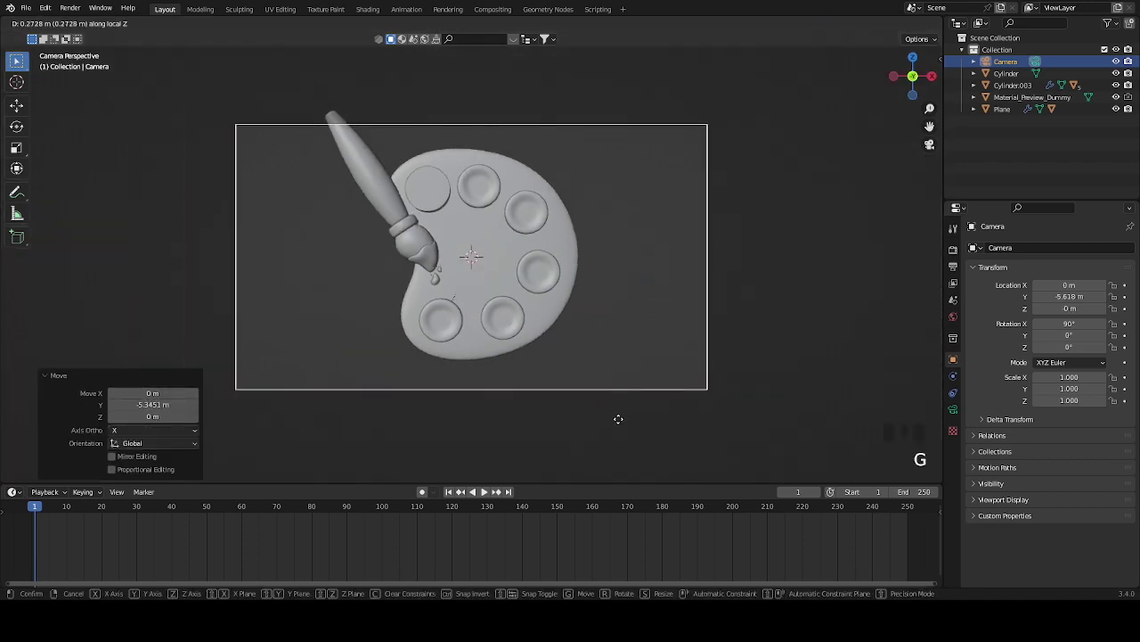
# Settle the camera so the palette and brush fill its view
pyautogui.press('g')
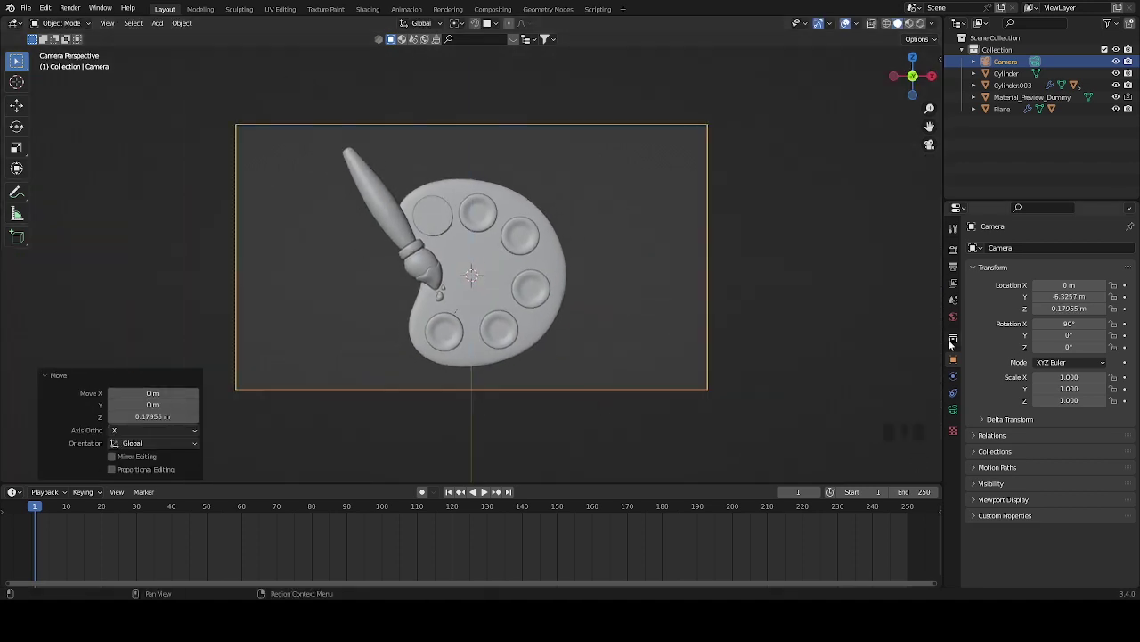
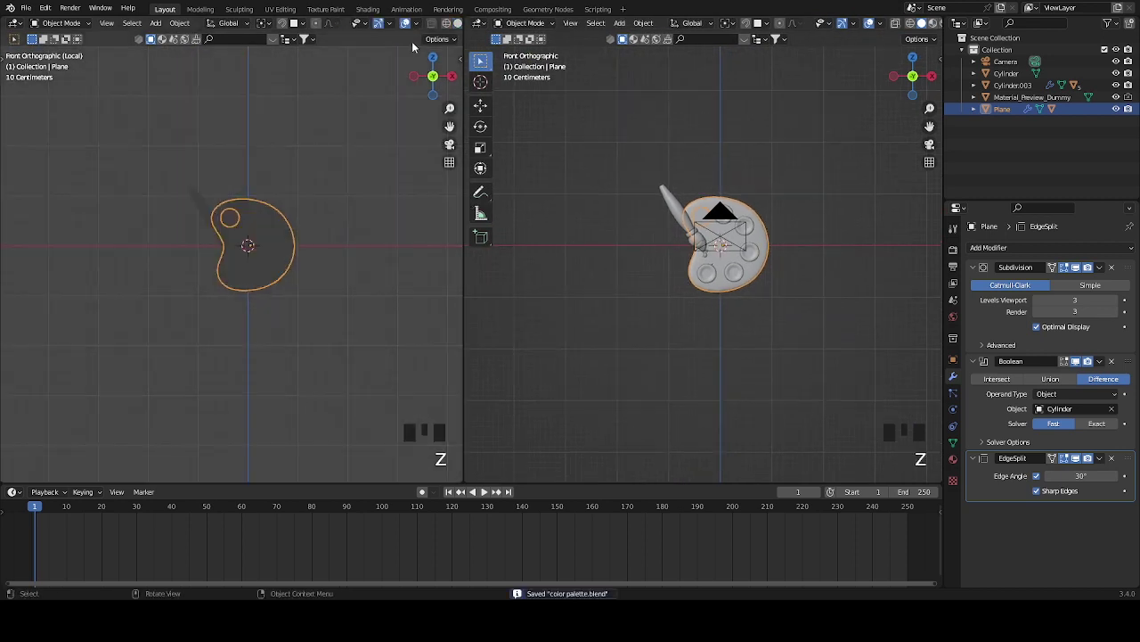
# Split the workspace into two views with a camera preview beside the scene view
pyautogui.click(960, 253)
pyautogui.moveTo(1061, 252); pyautogui.dragTo(1002, 526)
pyautogui.scroll(-3)
pyautogui.moveTo(998, 580); pyautogui.dragTo(1020, 557)
pyautogui.moveTo(1078, 518); pyautogui.dragTo(805, 287)
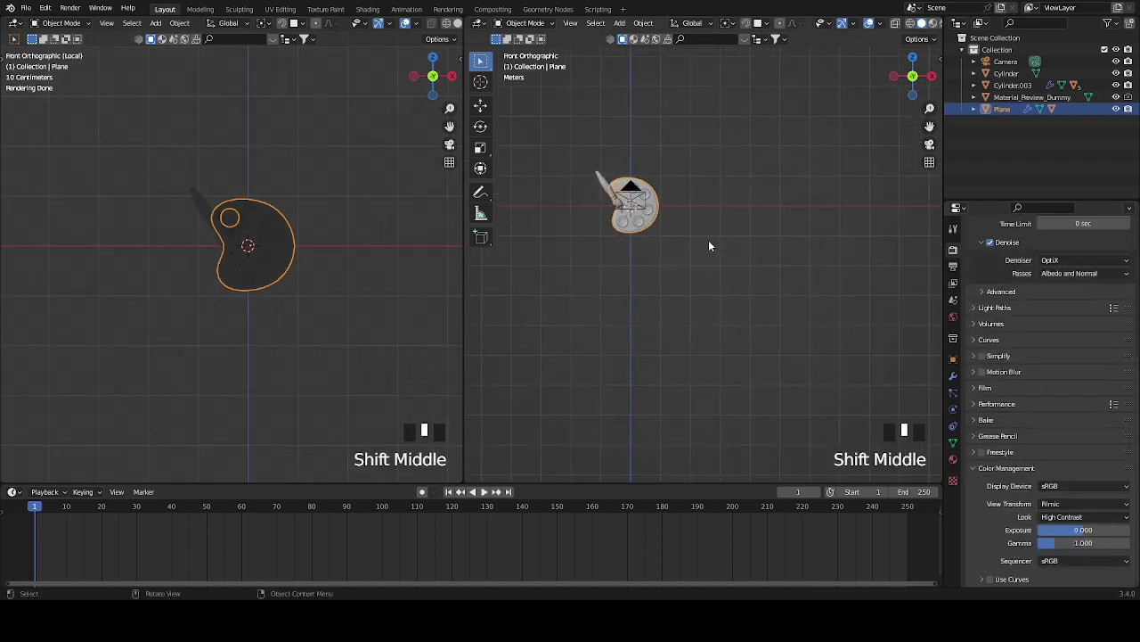
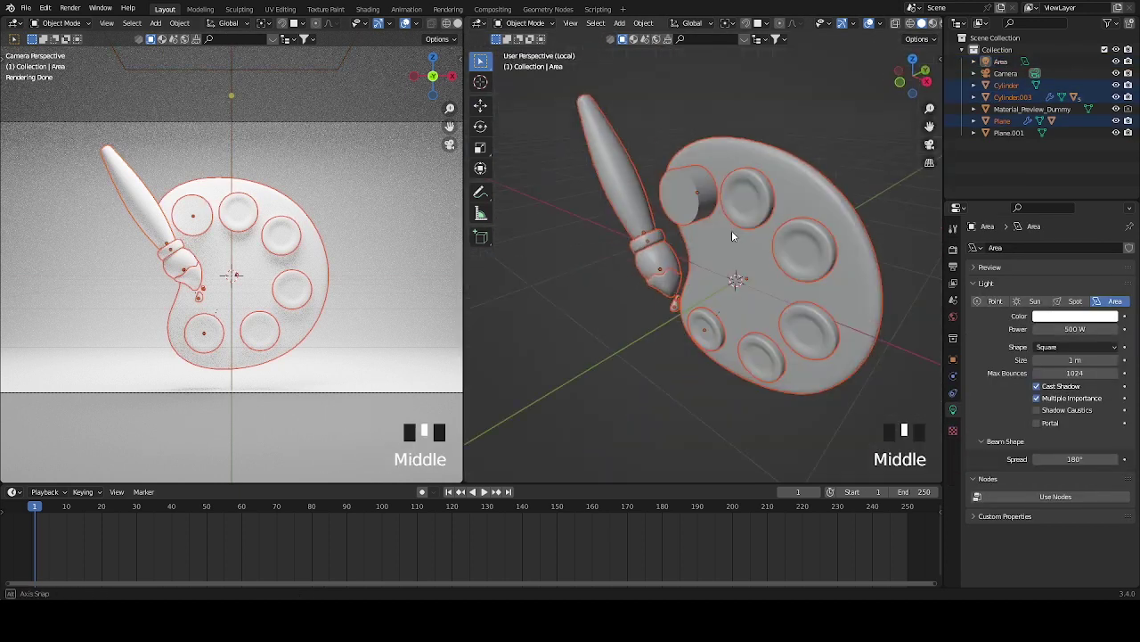
# Select the palette as the first object to parent to the empty
pyautogui.click(701, 199)
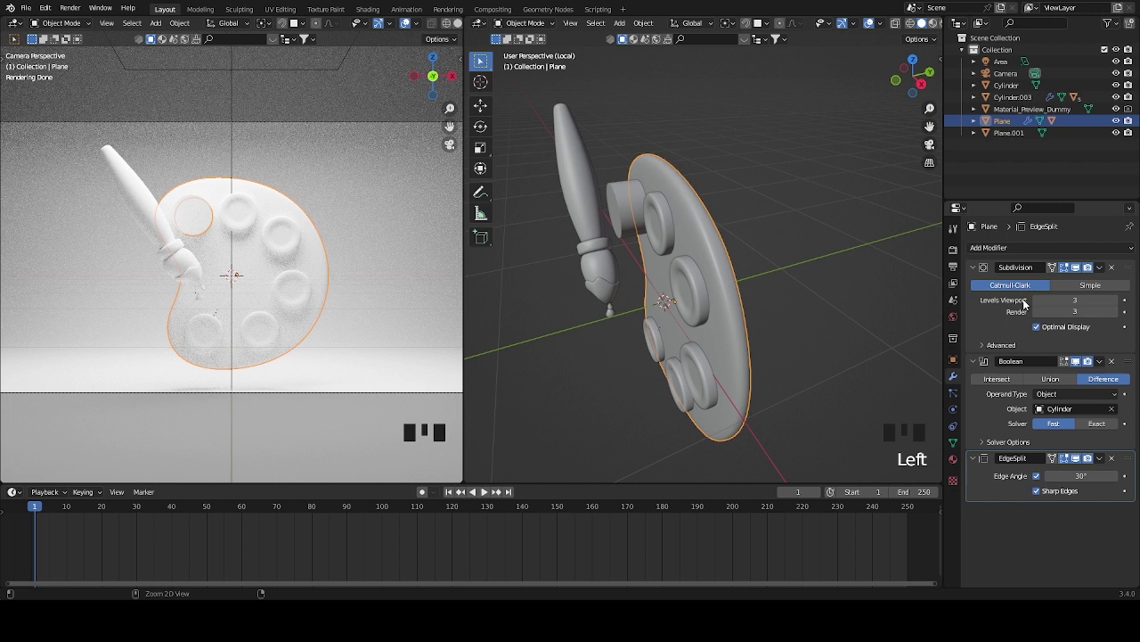
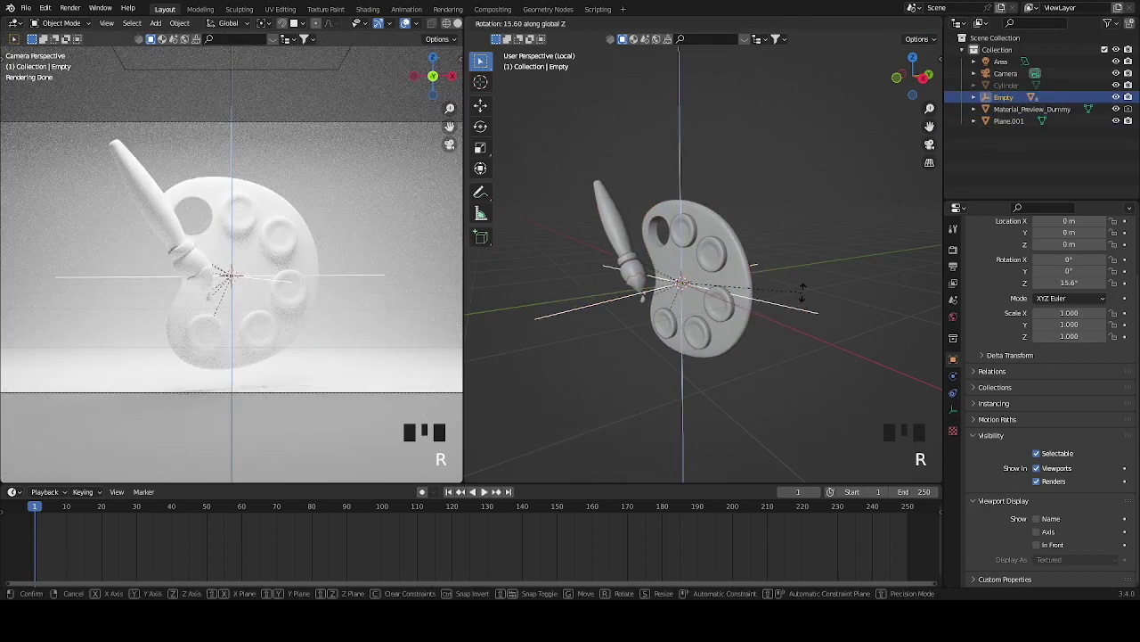
# Tilt the parented palette-and-brush group forward by rotating the empty
pyautogui.press('r')
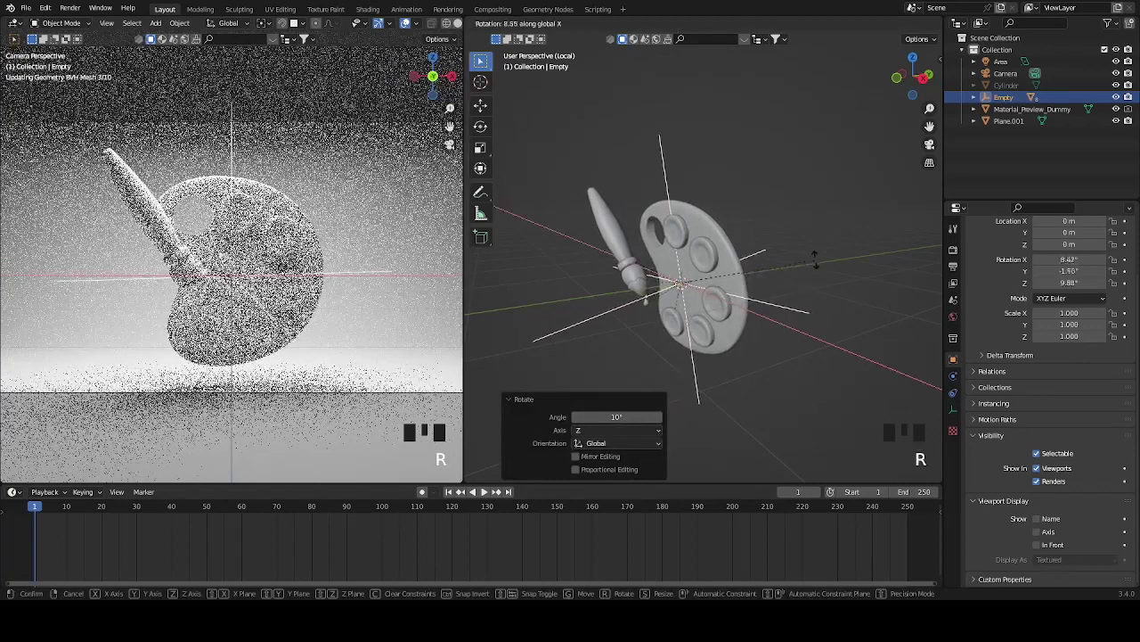
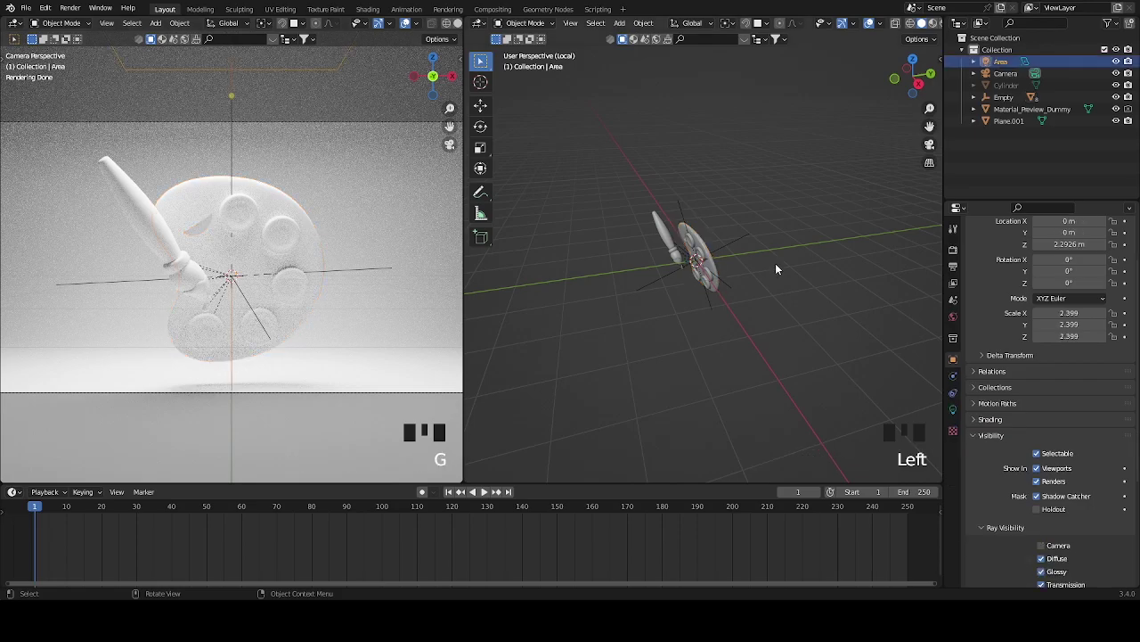
# Move the area light toward the front and angle it down at the palette
pyautogui.press('KP_Divide')
pyautogui.scroll(-3)
pyautogui.moveTo(728, 242); pyautogui.dragTo(728, 255)
pyautogui.scroll(3)
pyautogui.press('g')
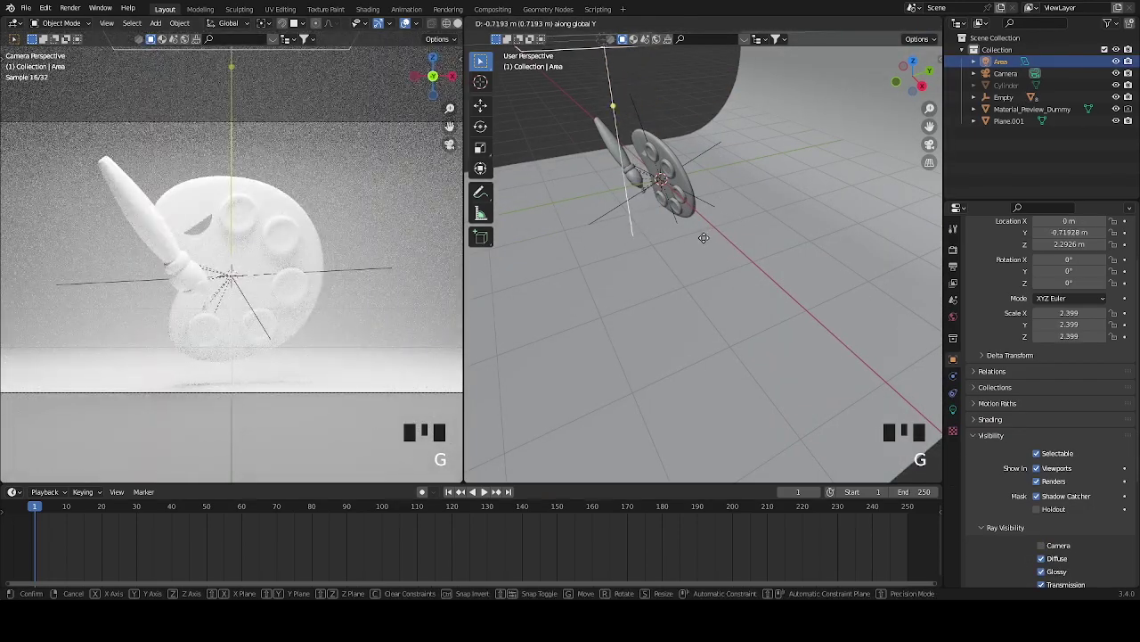
pyautogui.press('r')
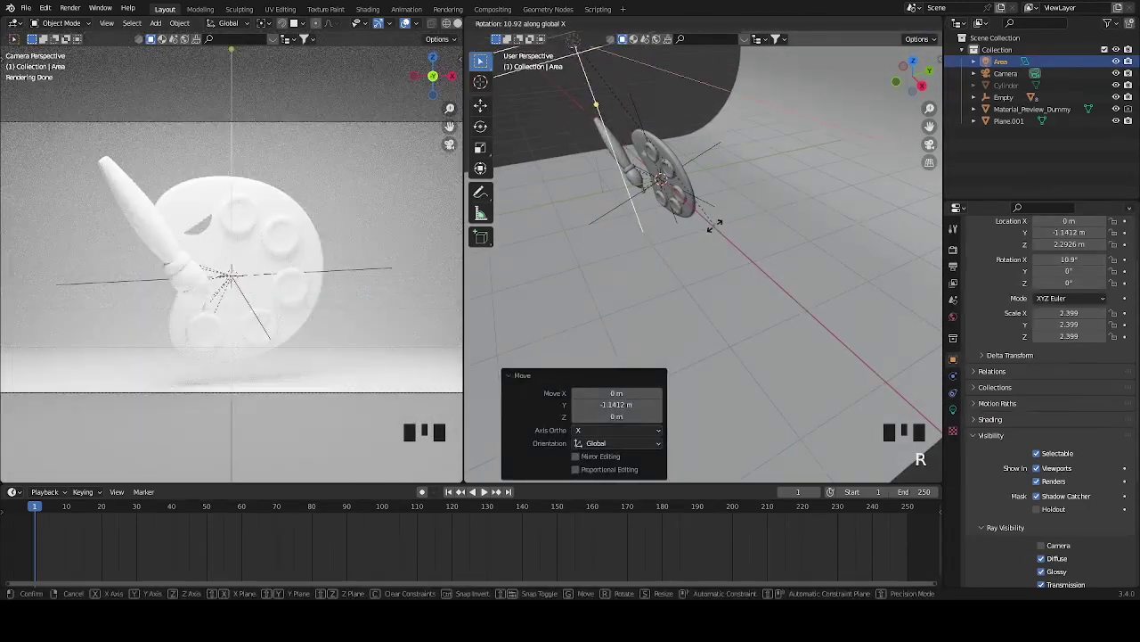
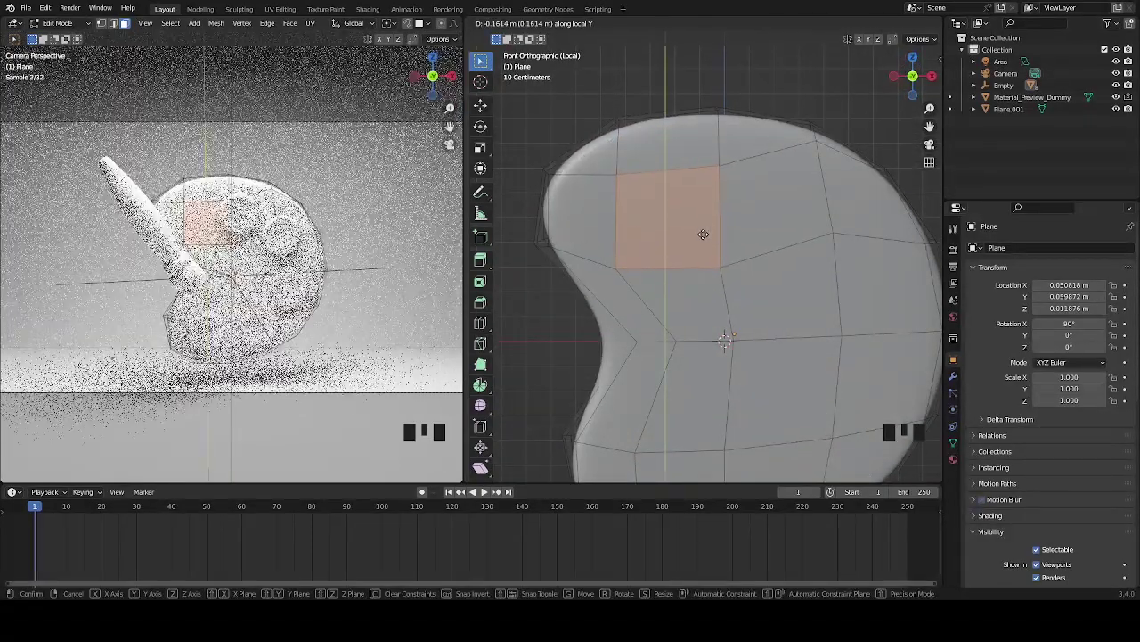
# Shift the selected face near the palette's upper-left edge into place
pyautogui.press('g')
pyautogui.press('g')
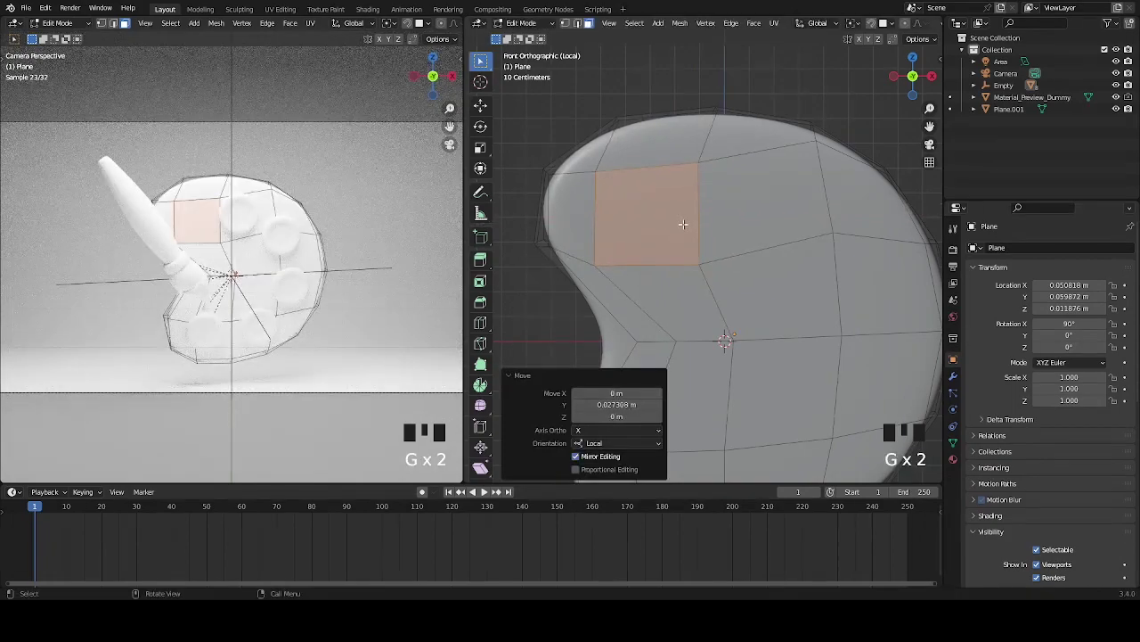
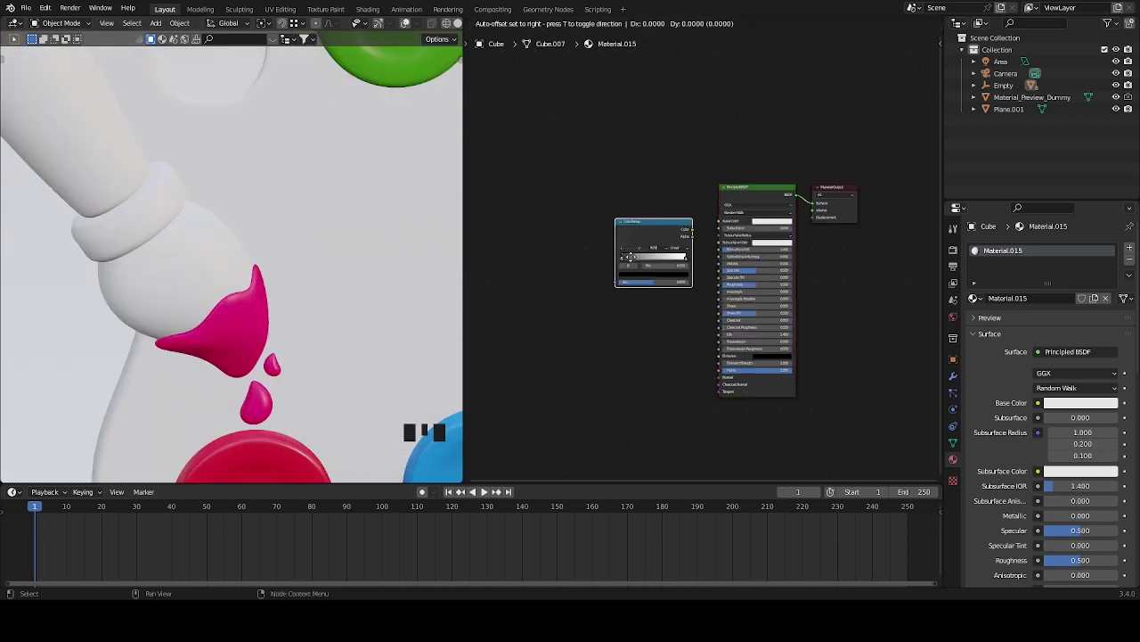
# Place the colour ramp node and search for a noise texture node to feed it
pyautogui.click(647, 216)
pyautogui.middleClick(584, 279)
pyautogui.press('shift+a')
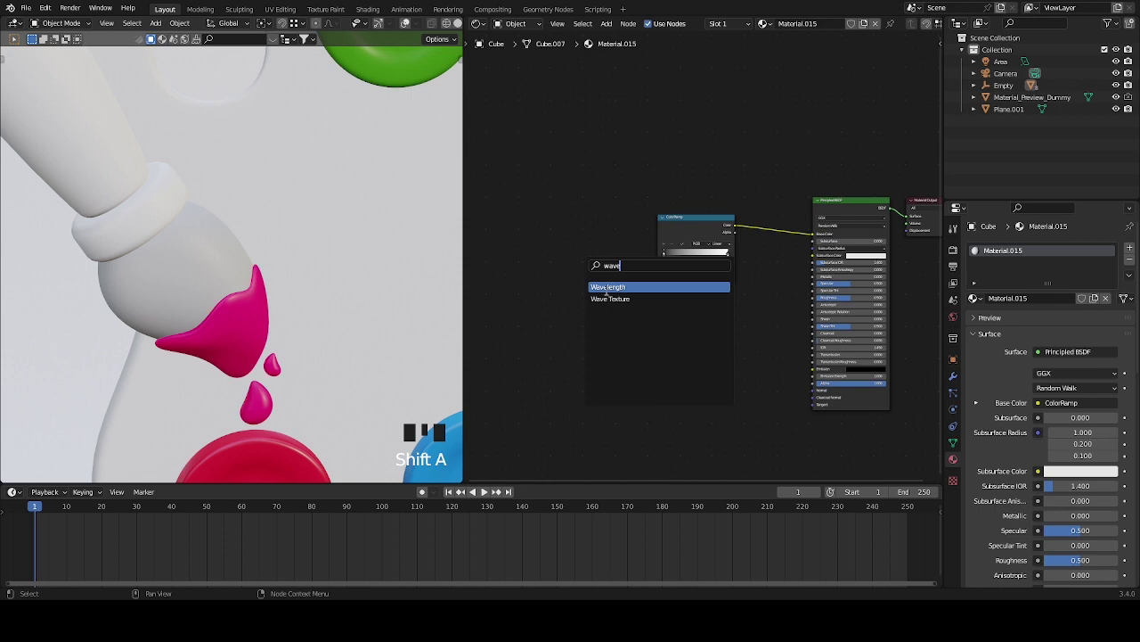
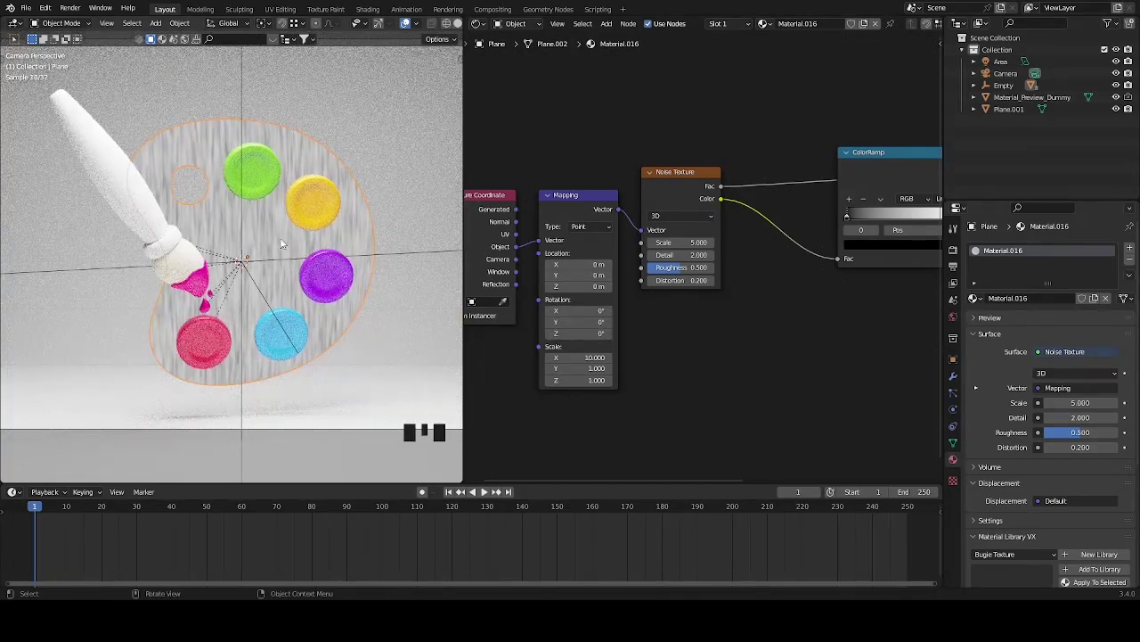
# Set the first colour ramp stop to a warm, slightly darkened orange-brown
pyautogui.scroll(-3)
pyautogui.moveTo(753, 346); pyautogui.dragTo(915, 201)
pyautogui.click(915, 201)
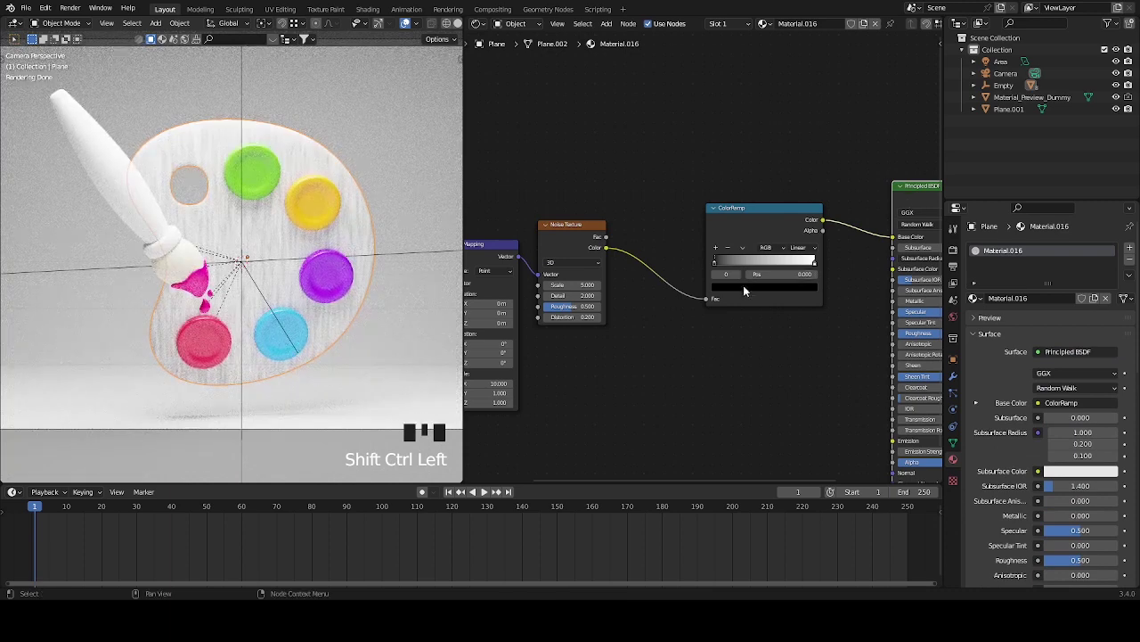
pyautogui.moveTo(816, 265); pyautogui.dragTo(790, 290)
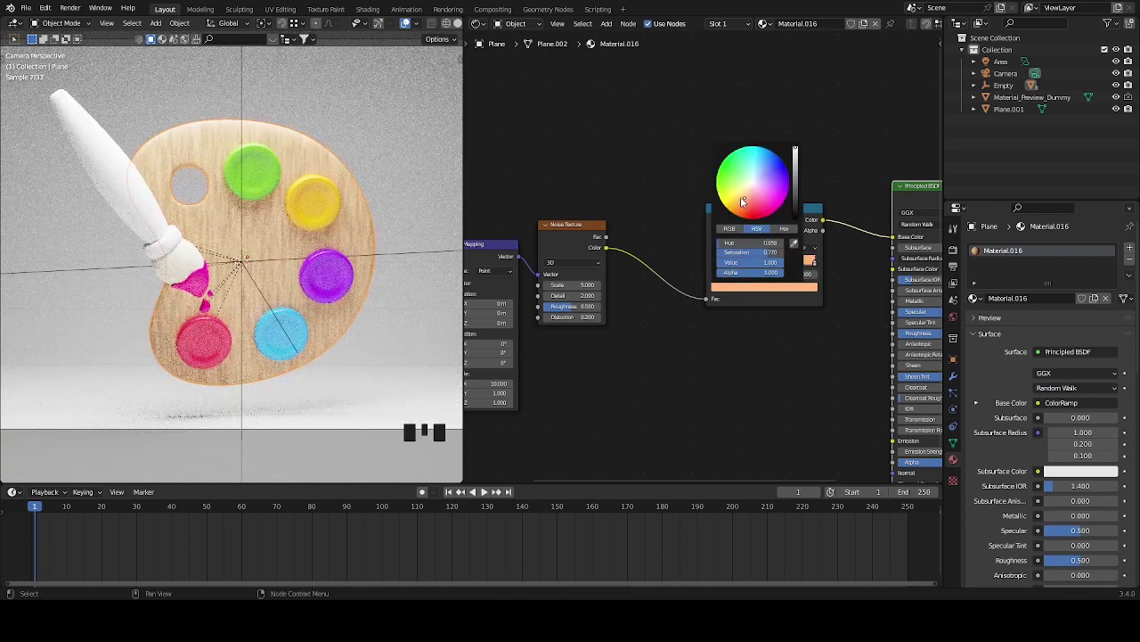
pyautogui.moveTo(718, 267); pyautogui.dragTo(736, 289)
pyautogui.moveTo(778, 290); pyautogui.dragTo(801, 172)
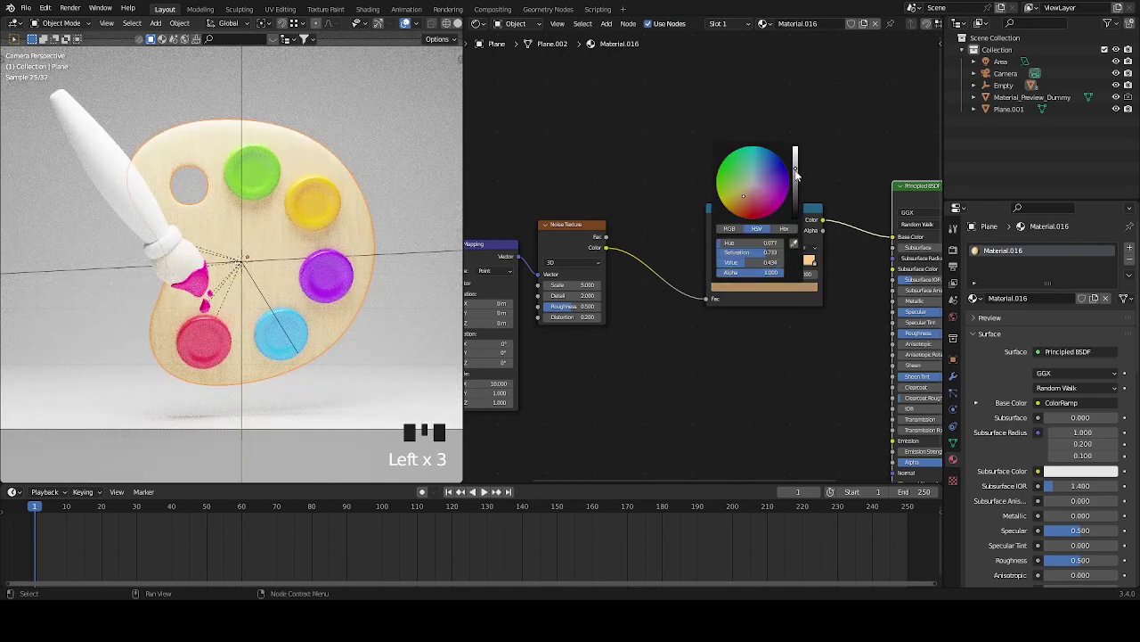
# Set the second stop to a darker peach-brown and shift a stop to tune grain contrast
pyautogui.moveTo(821, 264); pyautogui.dragTo(750, 202)
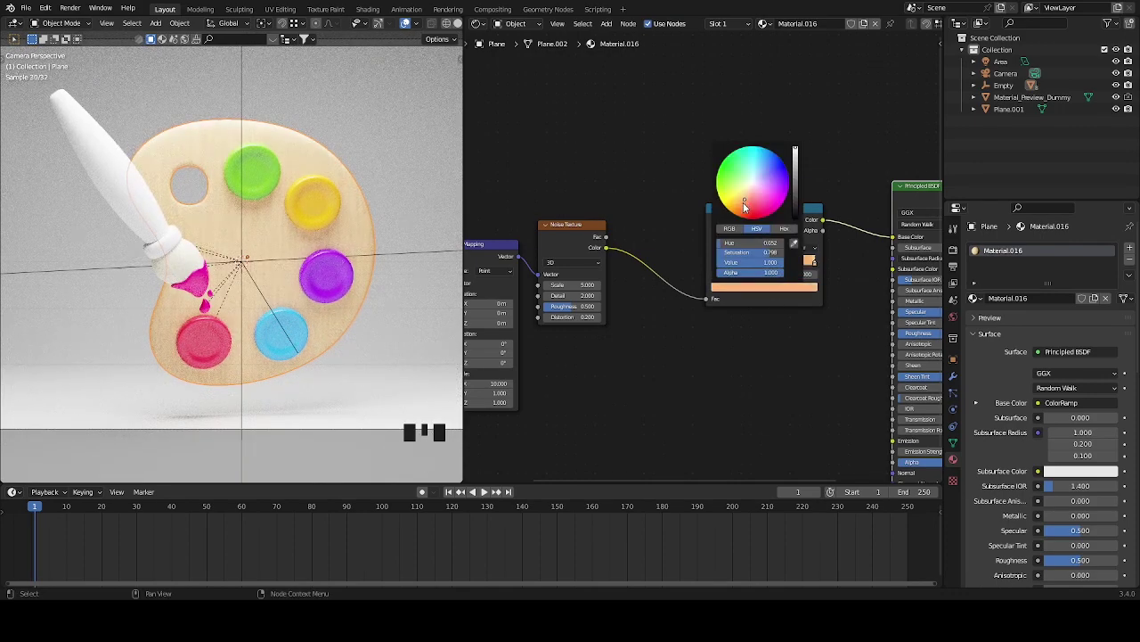
pyautogui.moveTo(720, 267); pyautogui.dragTo(744, 288)
pyautogui.click(789, 290)
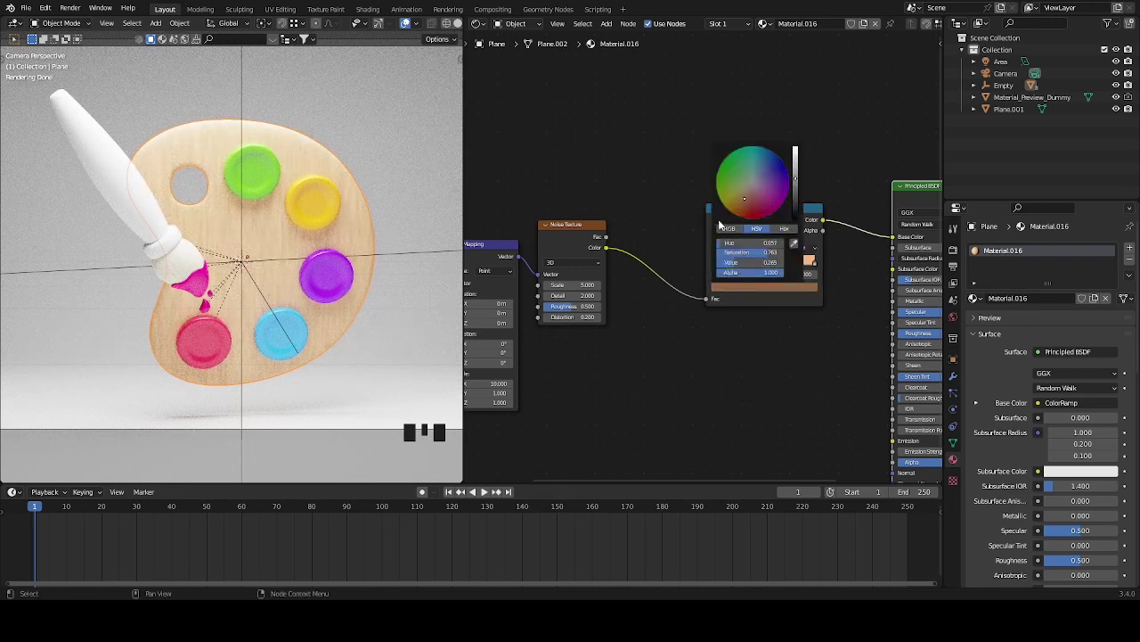
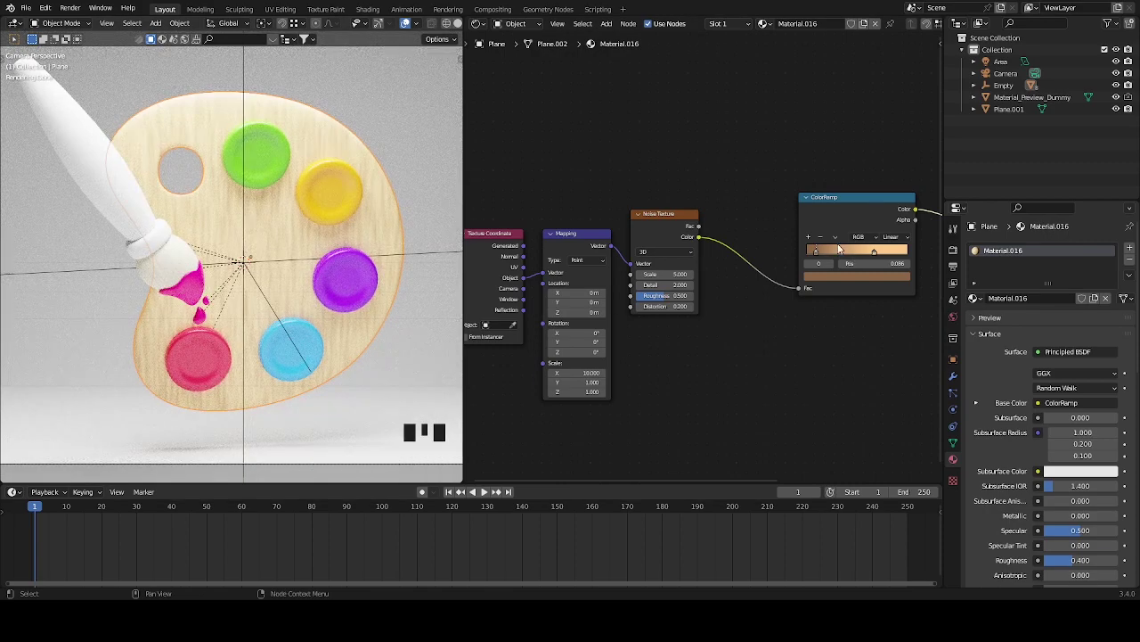
pyautogui.moveTo(818, 254); pyautogui.dragTo(861, 258)
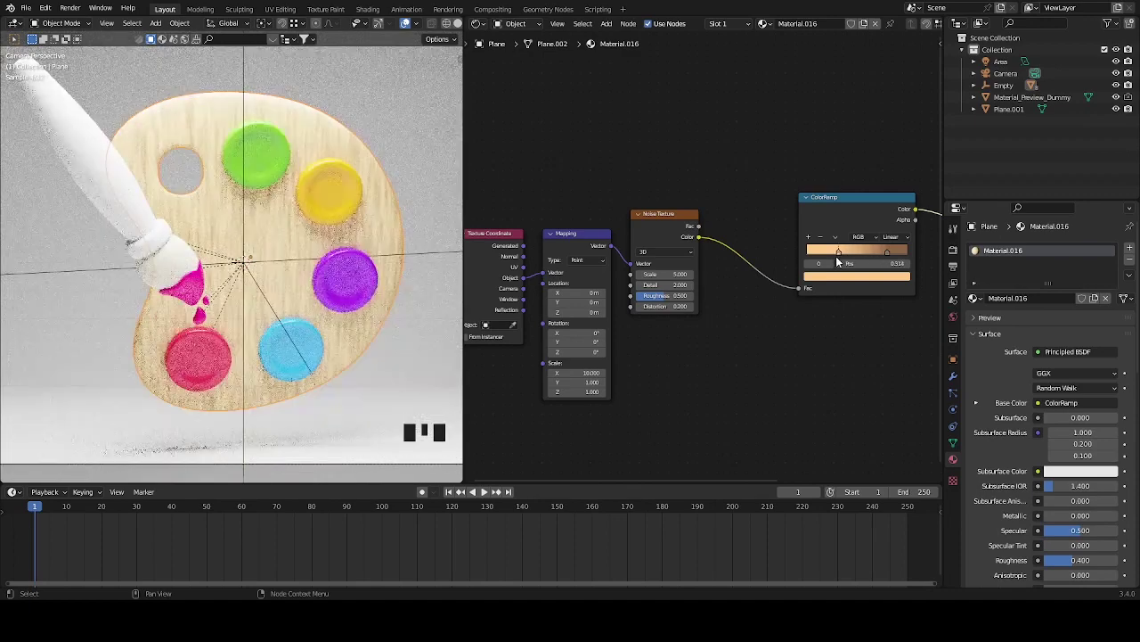
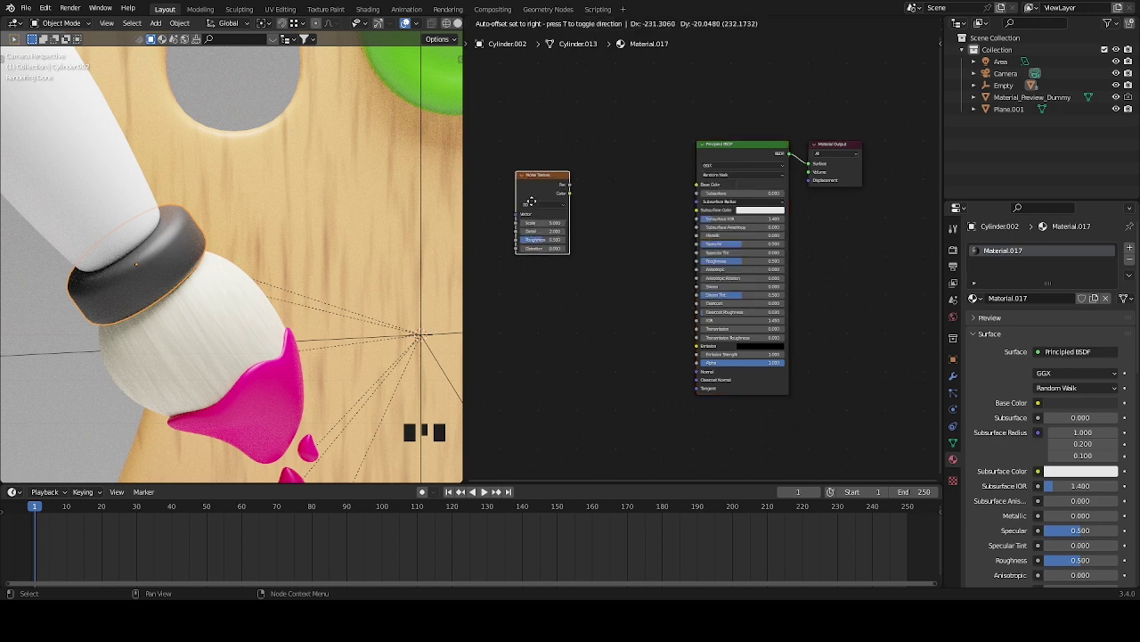
# Place a noise texture on the ferrule material, add a colour ramp and wire the noise into a bump node
pyautogui.click(587, 191)
pyautogui.middleClick(629, 229)
pyautogui.scroll(3)
pyautogui.press('shift+a')
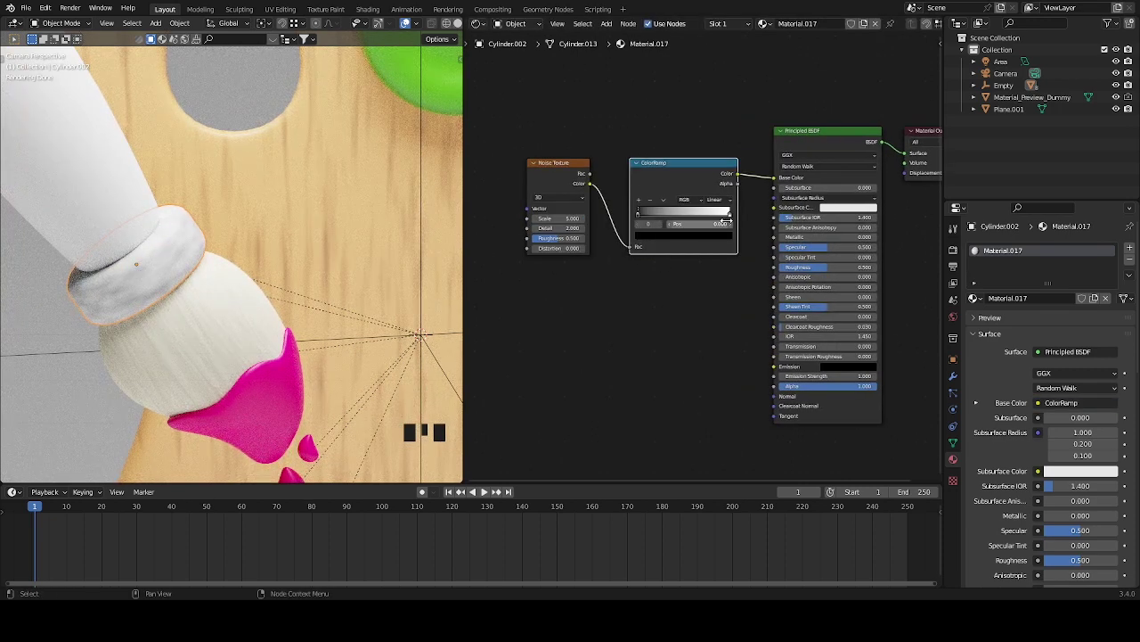
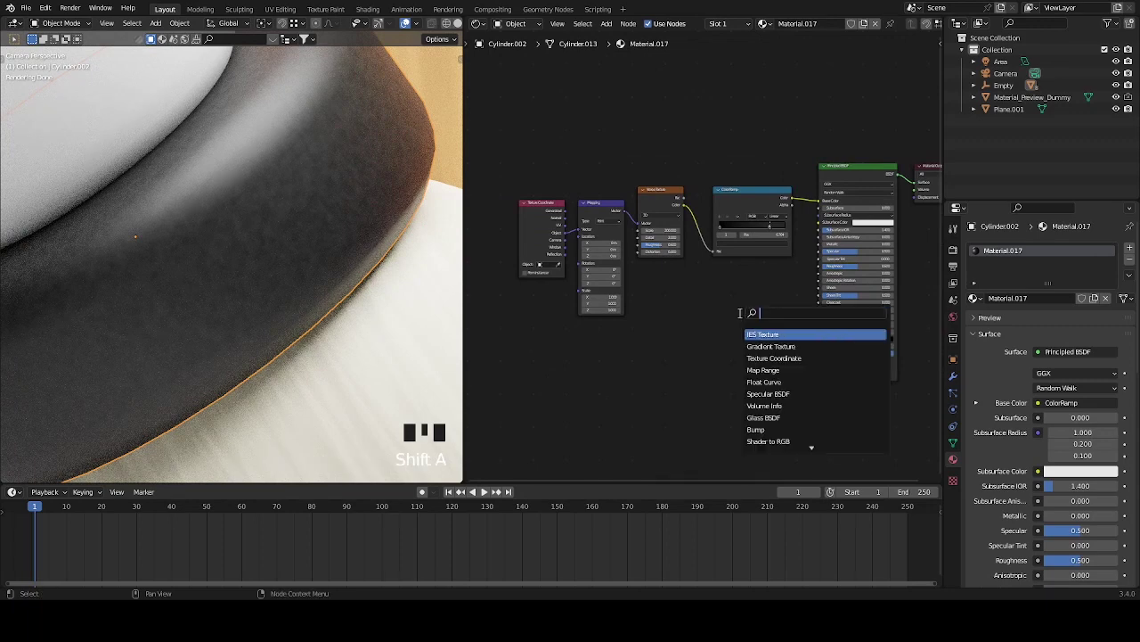
pyautogui.moveTo(742, 206); pyautogui.dragTo(723, 311)
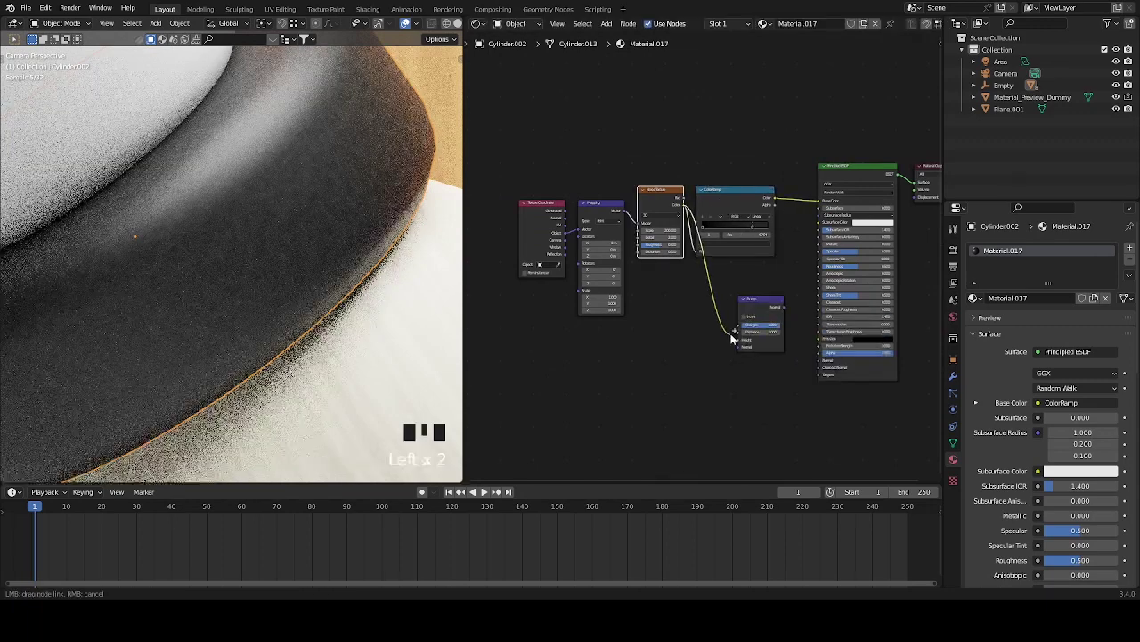
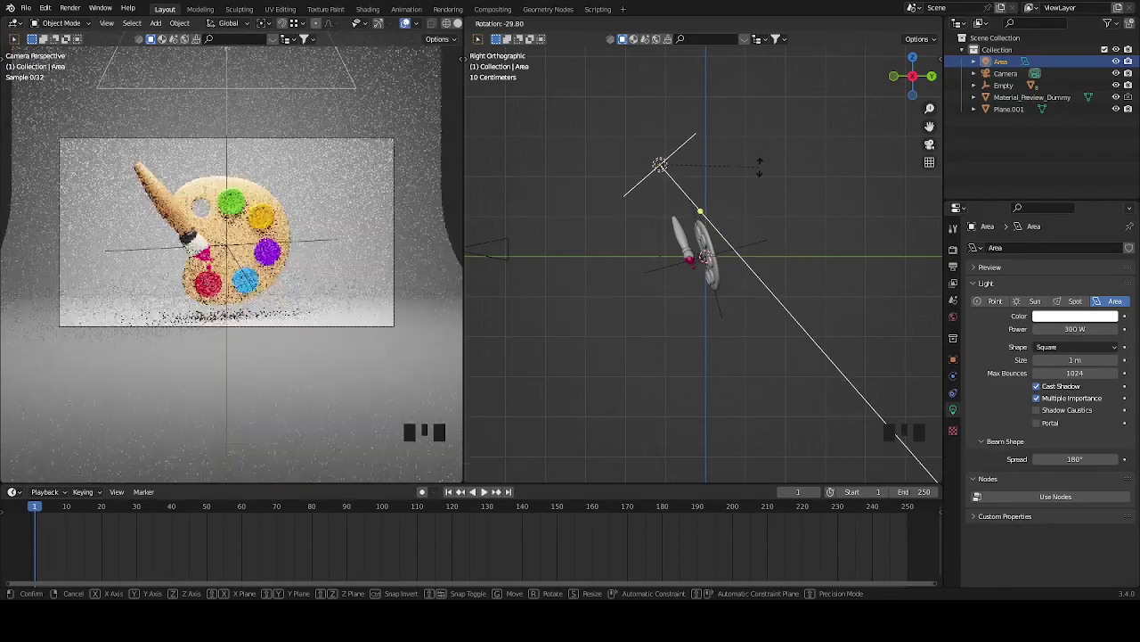
# Reposition and rotate the area light from top and side views to light the palette
pyautogui.press('KP_7')
pyautogui.press('g')
pyautogui.press('.')
pyautogui.press('r')
pyautogui.press('KP_3')
pyautogui.press('r')
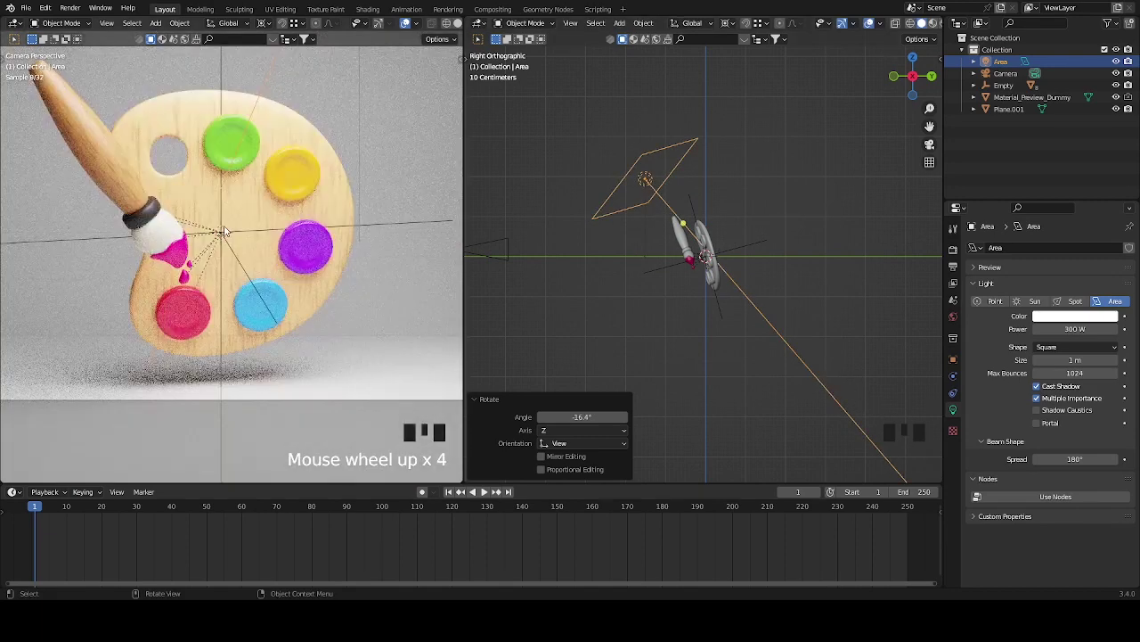
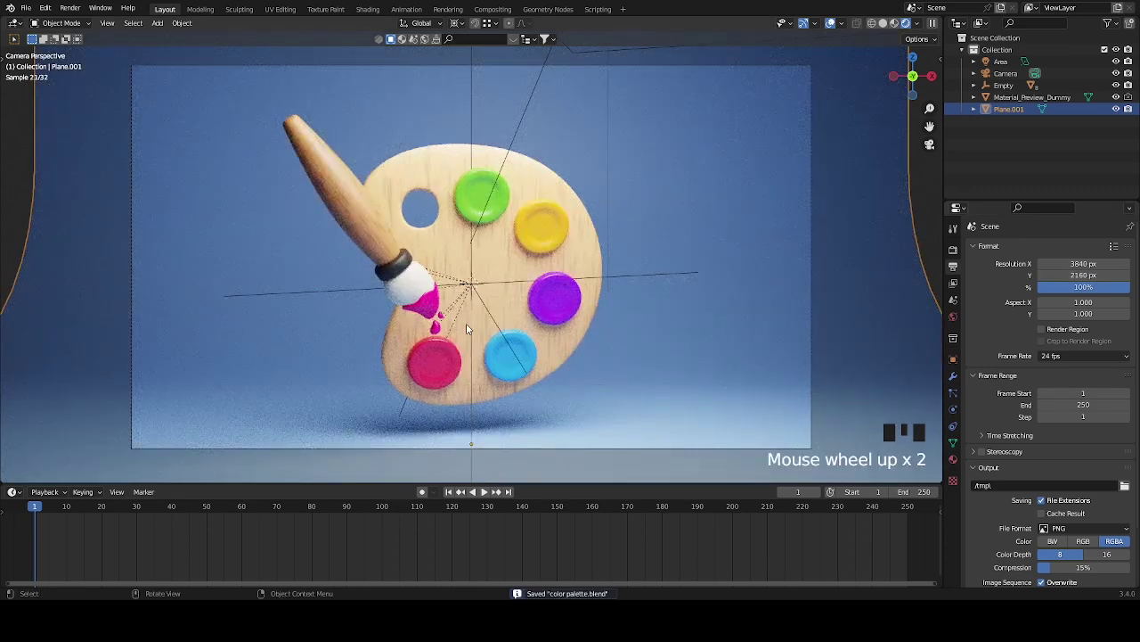
# Centre the camera frame in the viewport ahead of the 3840×2160 render
pyautogui.scroll(3)
pyautogui.scroll(-3)
pyautogui.moveTo(504, 194); pyautogui.dragTo(539, 286)
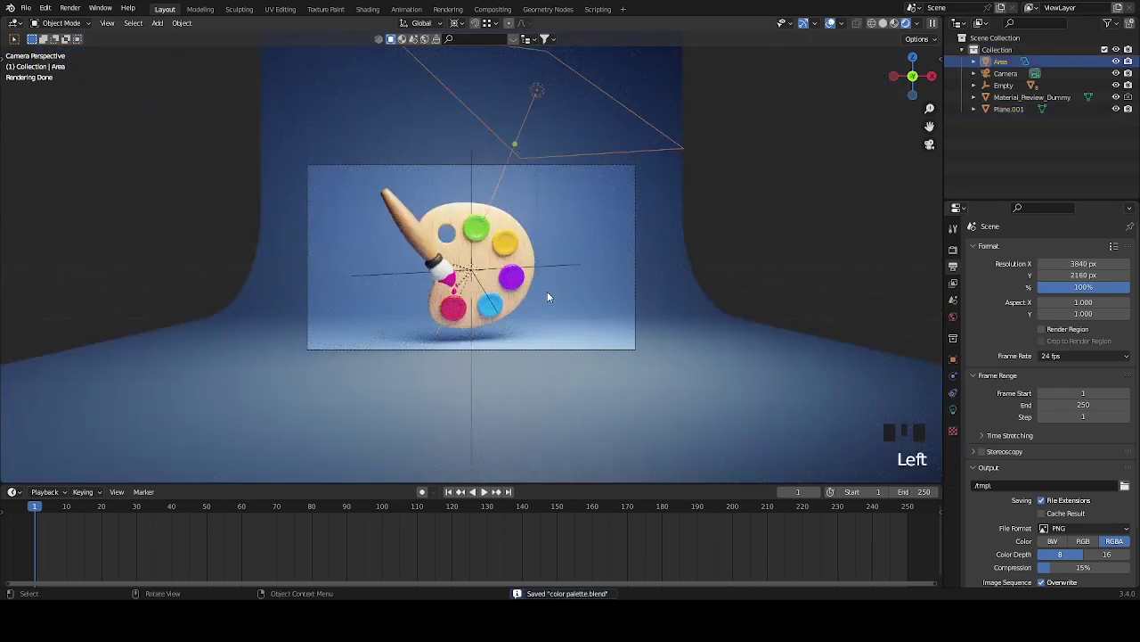